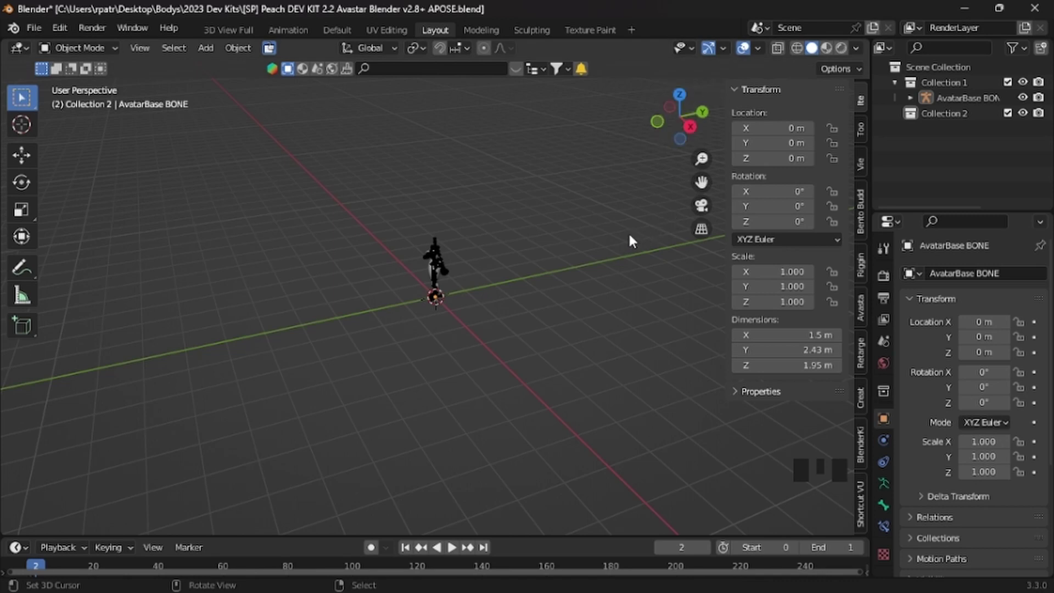
- Zoom toward the avatar and switch to the front view with numpad 1
{"action": "key", "text": "n"}
{"action": "key", "text": "n"}
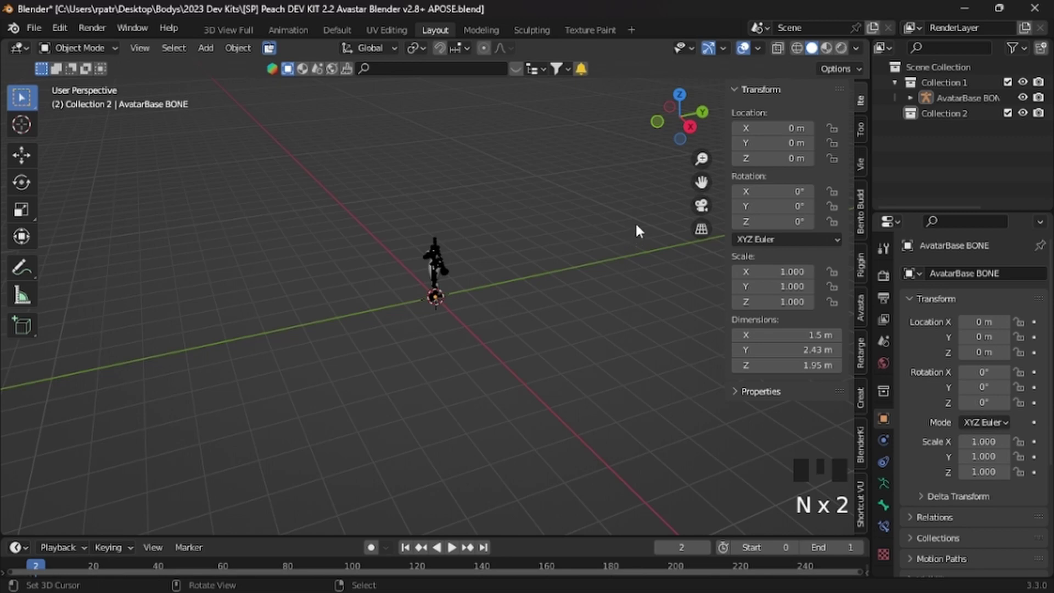
{"action": "scroll", "scroll_direction": "up", "scroll_amount": 3}
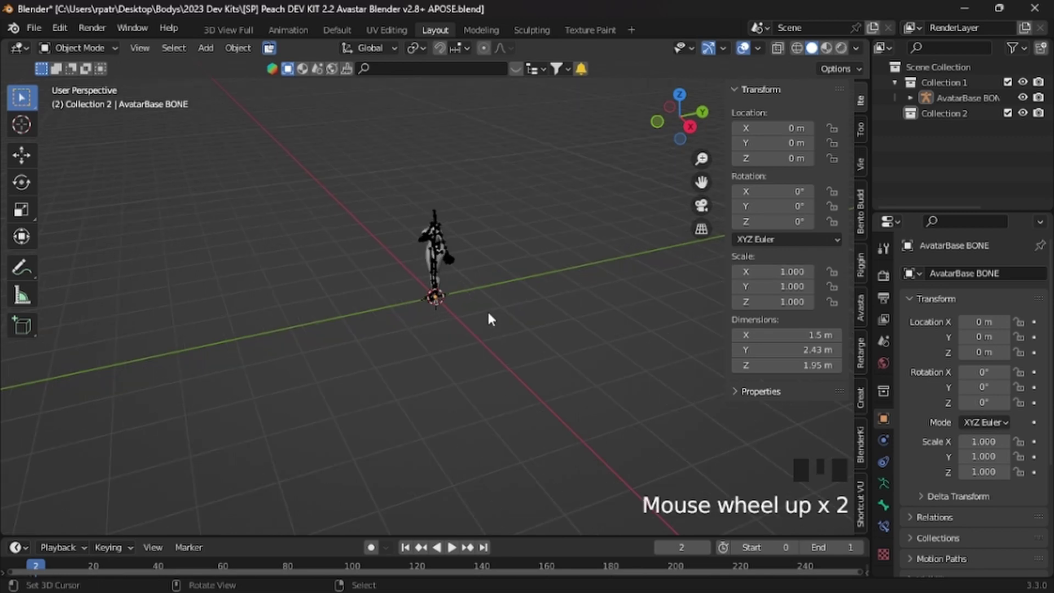
{"action": "scroll", "scroll_direction": "up", "scroll_amount": 3}
{"action": "key", "text": "KP_1"}
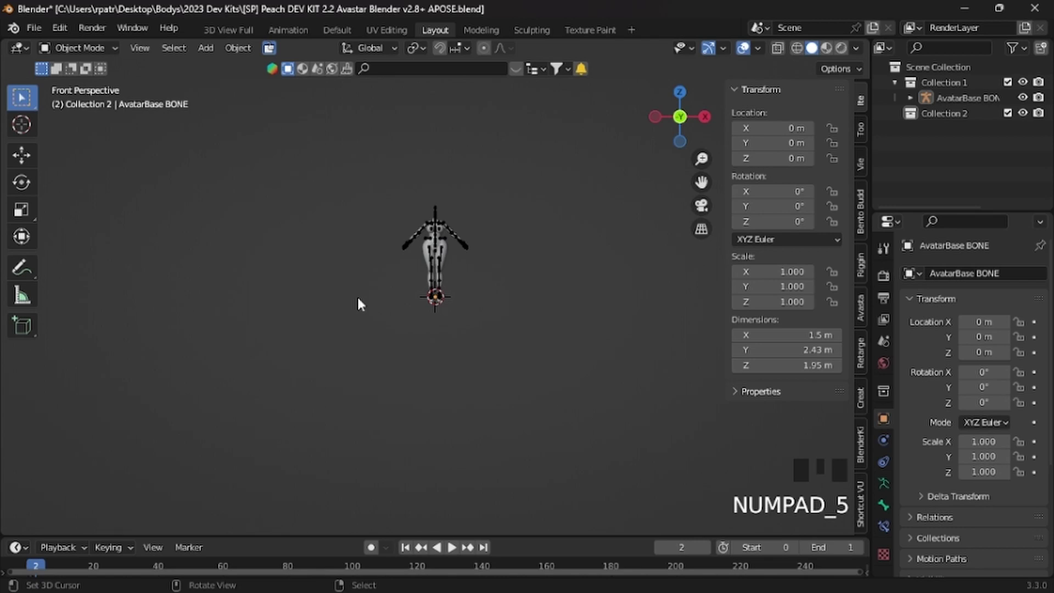
- Toggle orthographic view, then zoom and pan until the whole avatar body fills the frame
{"action": "key", "text": "KP_5"}
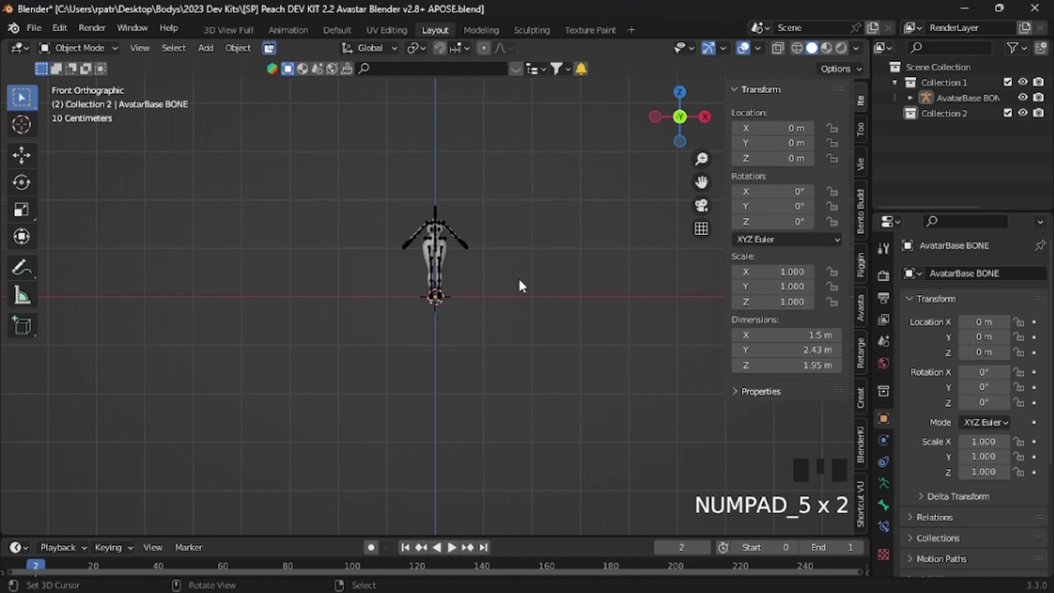
{"action": "scroll", "scroll_direction": "up", "scroll_amount": 3}
{"action": "scroll", "scroll_direction": "up", "scroll_amount": 3}
{"action": "left_click_drag", "start_coordinate": [510, 211], "coordinate": [476, 304]}
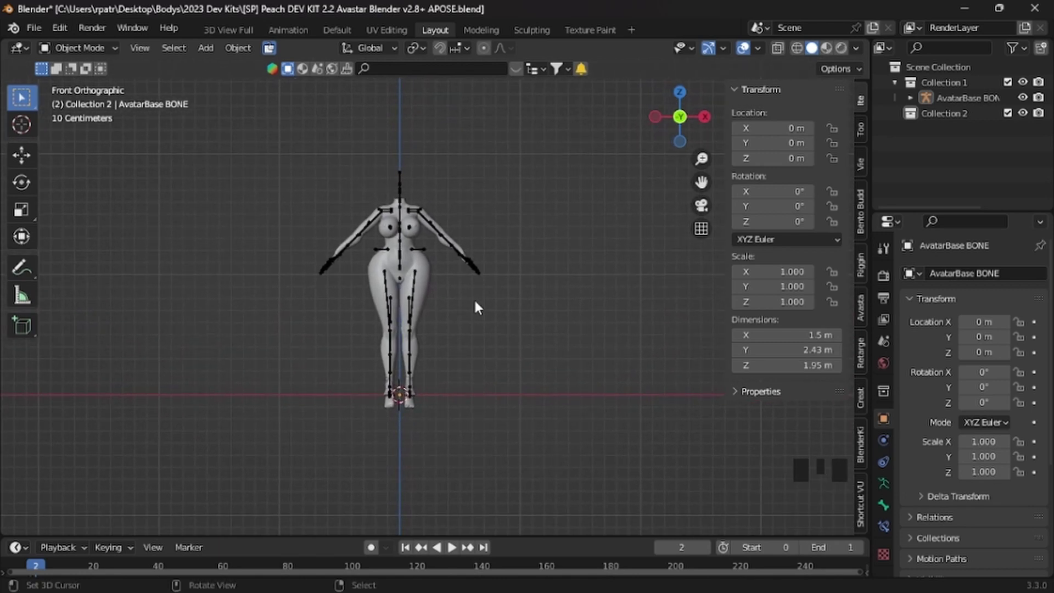
{"action": "scroll", "scroll_direction": "up", "scroll_amount": 3}
{"action": "scroll", "scroll_direction": "up", "scroll_amount": 3}
{"action": "left_click_drag", "start_coordinate": [477, 304], "coordinate": [522, 321]}
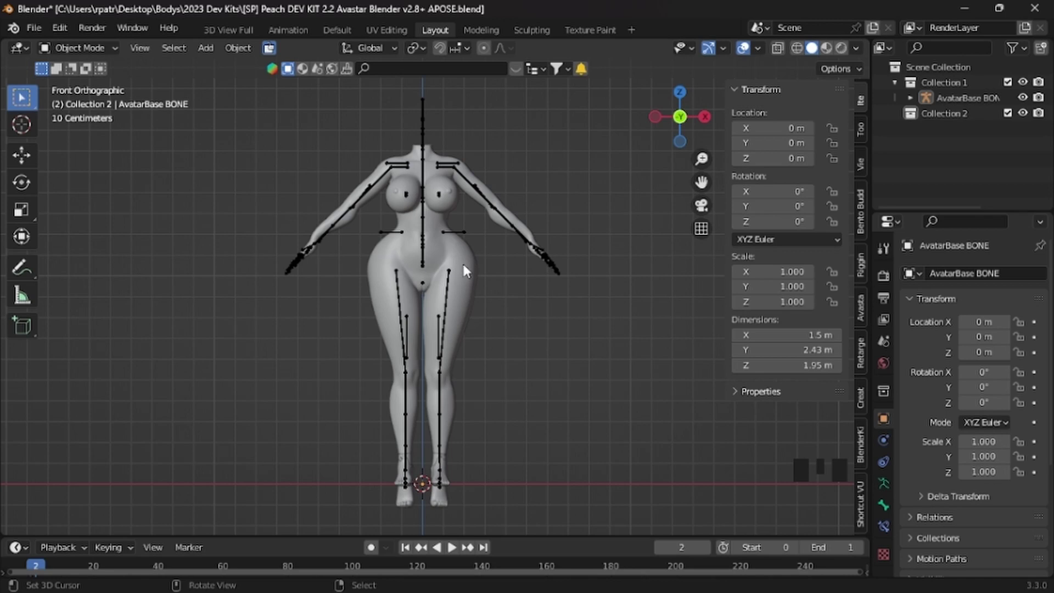
- Add Collision physics to BODY FULL USE with collision values 0.001 and 10.000
{"action": "right_click", "coordinate": [469, 269]}
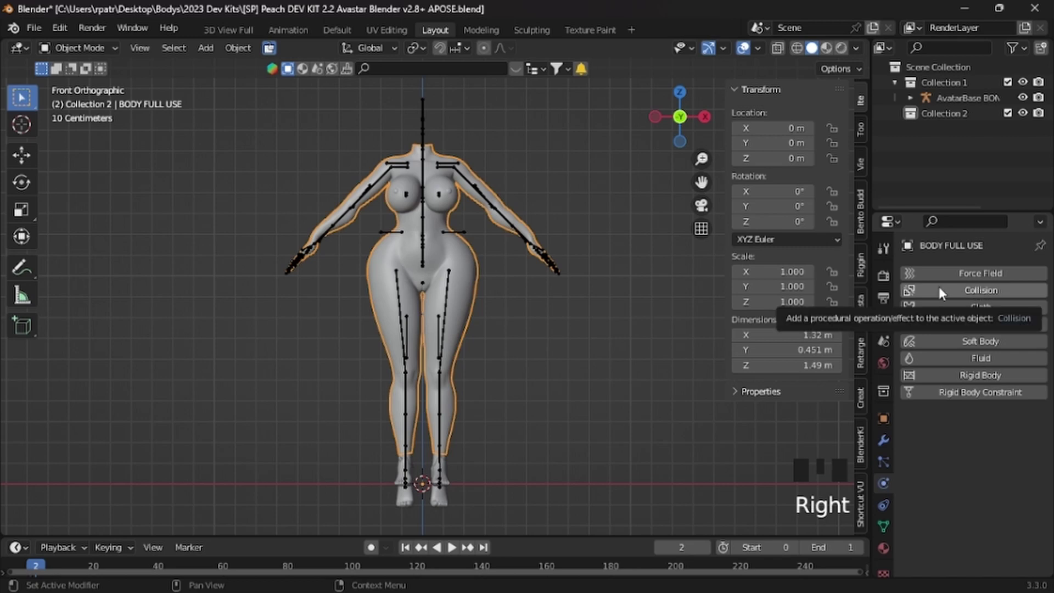
{"action": "left_click_drag", "start_coordinate": [944, 292], "coordinate": [932, 548]}
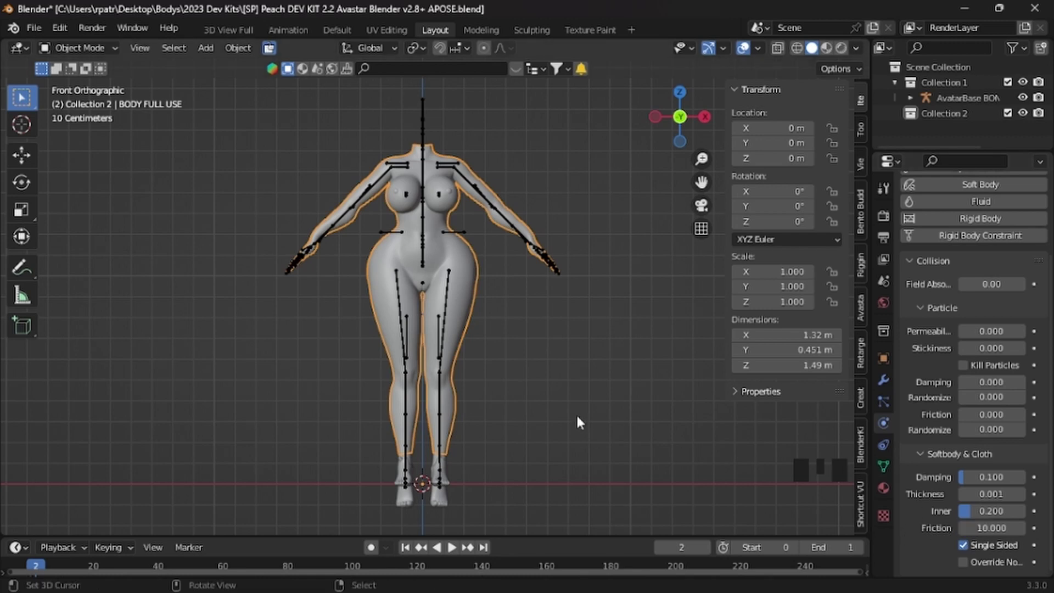
- Add a plane mesh, stand it upright at 1.06 m size and start raising it toward the torso
{"action": "scroll", "scroll_direction": "down", "scroll_amount": 3}
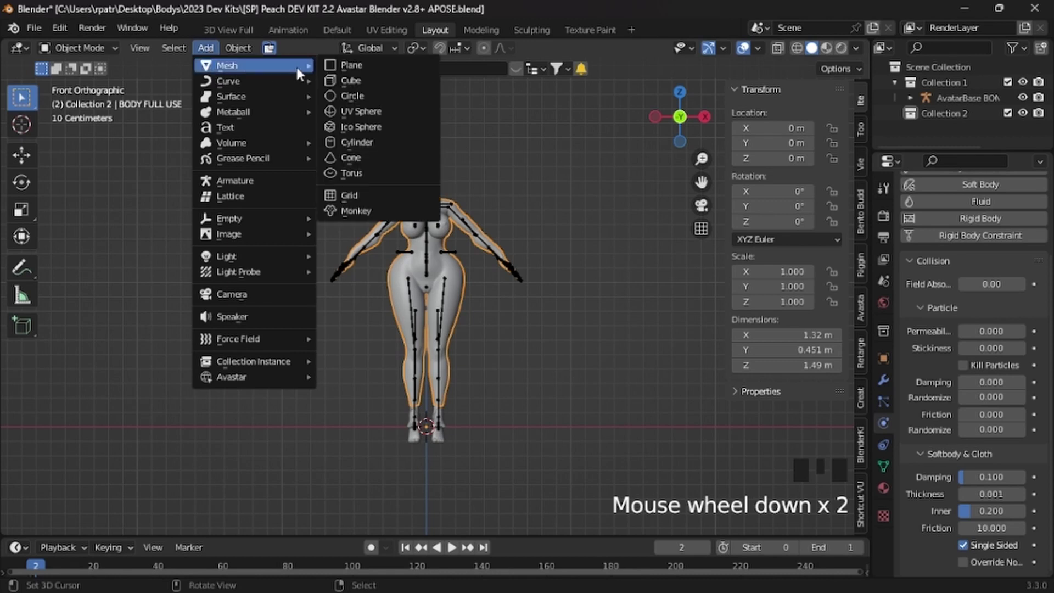
{"action": "left_click", "coordinate": [355, 72]}
{"action": "left_click_drag", "start_coordinate": [289, 346], "coordinate": [295, 354]}
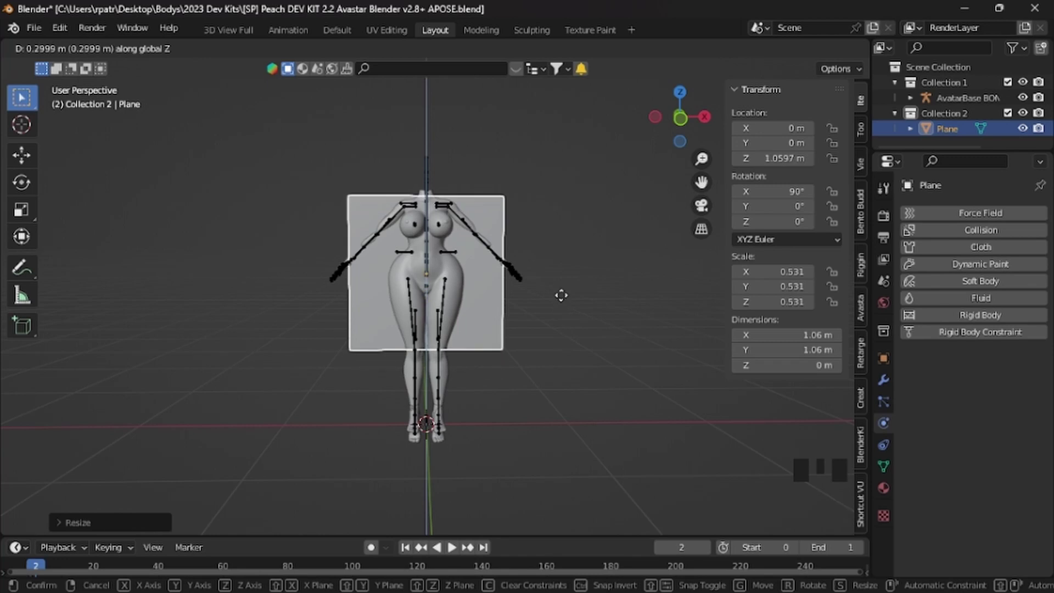
- Move the plane out in front of the chest at about 1.06 m height, checking from front and side
{"action": "key", "text": "KP_3"}
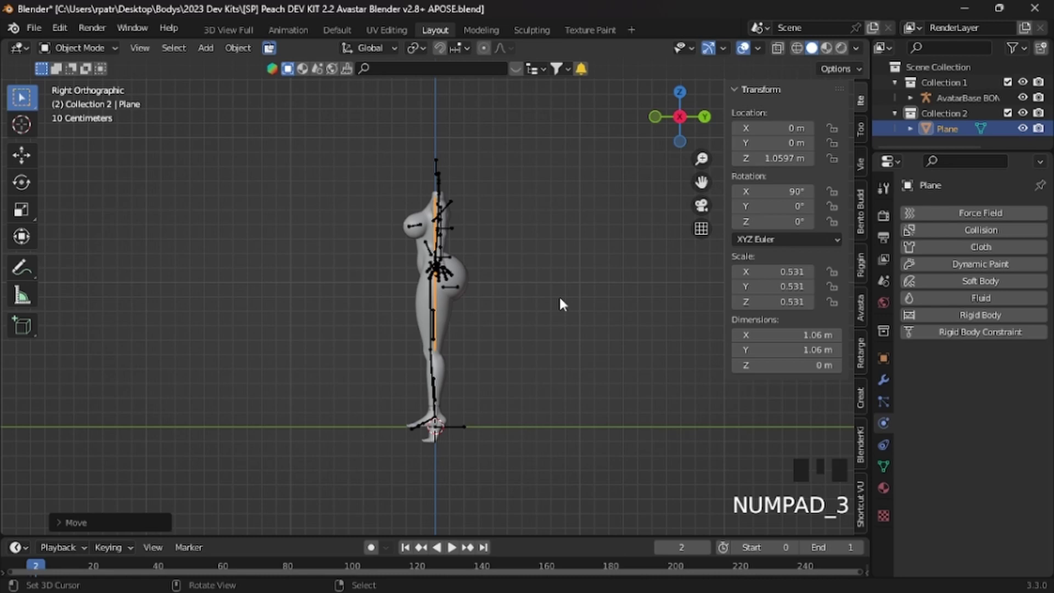
{"action": "key", "text": "g"}
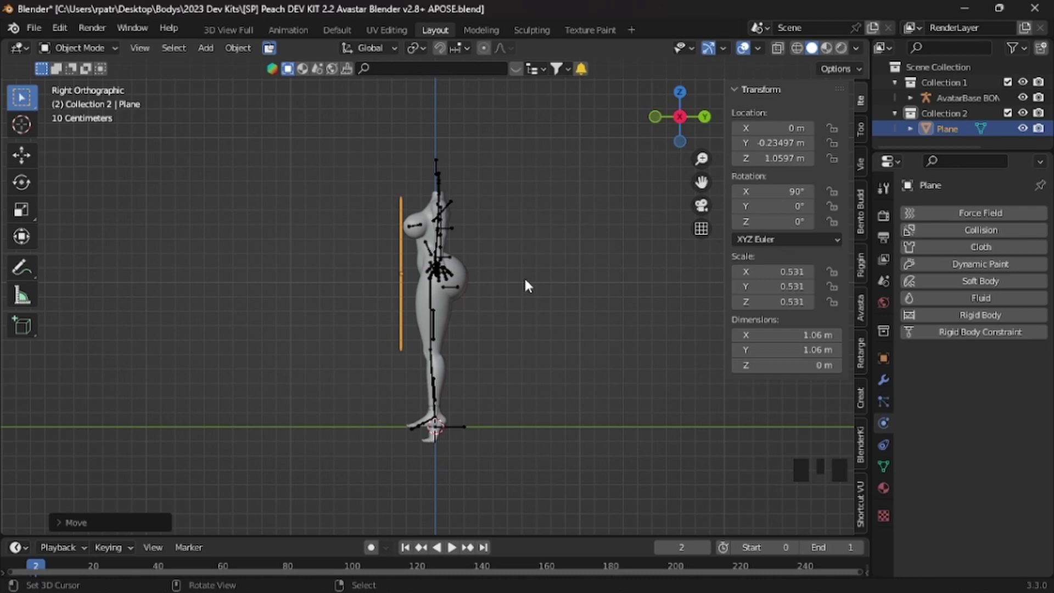
{"action": "key", "text": "KP_1"}
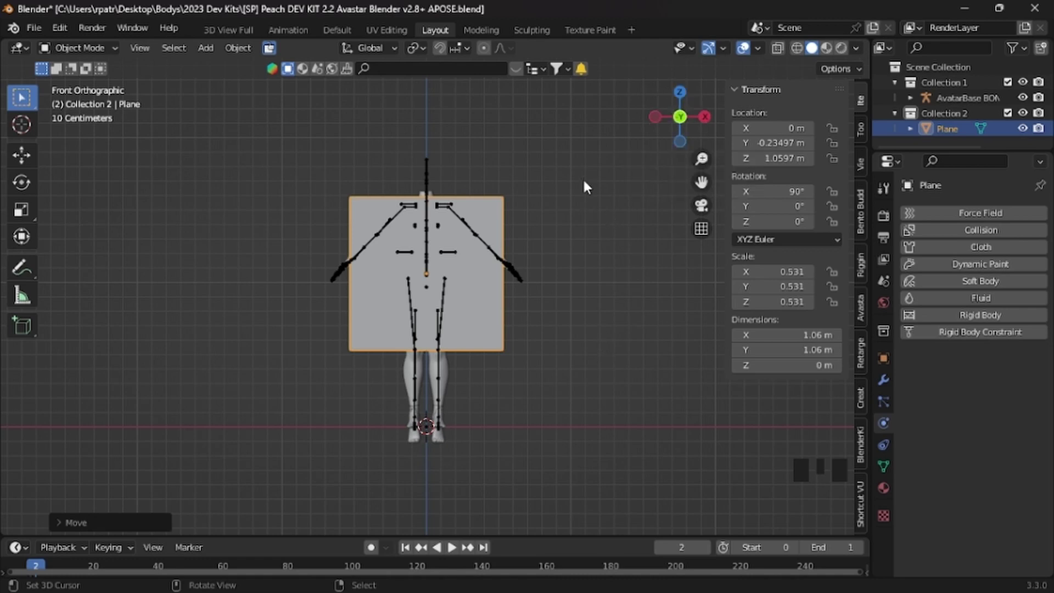
{"action": "key", "text": "KP_3"}
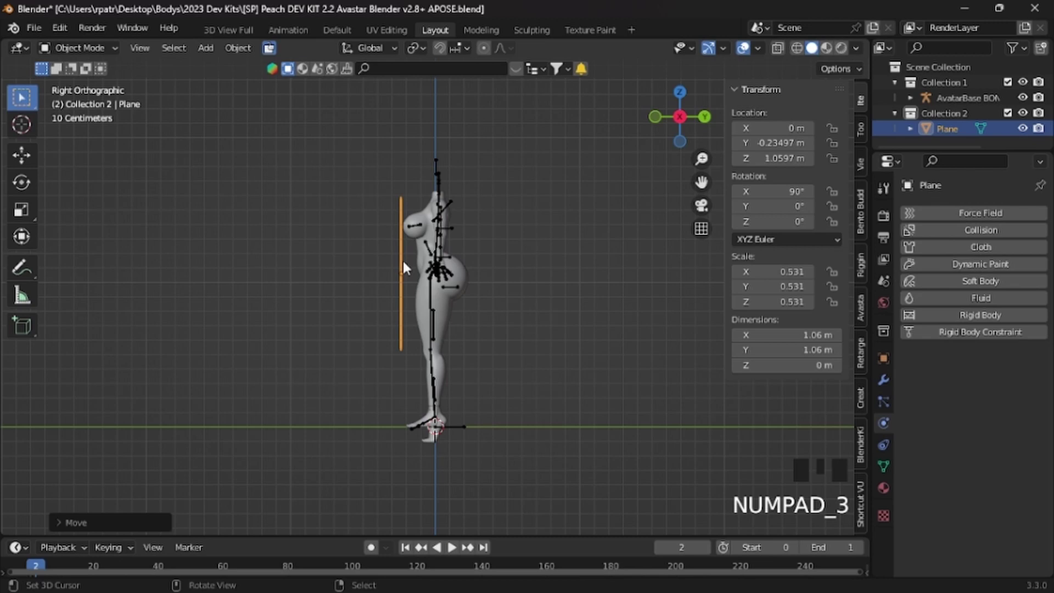
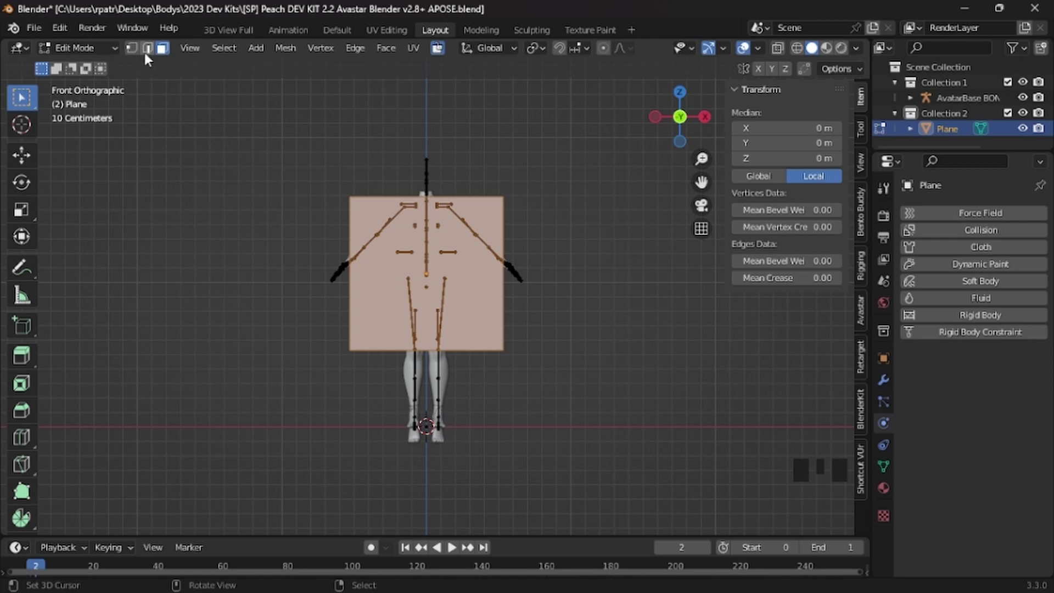
{"action": "left_click_drag", "start_coordinate": [136, 52], "coordinate": [529, 293]}
{"action": "scroll", "scroll_direction": "up", "scroll_amount": 3}
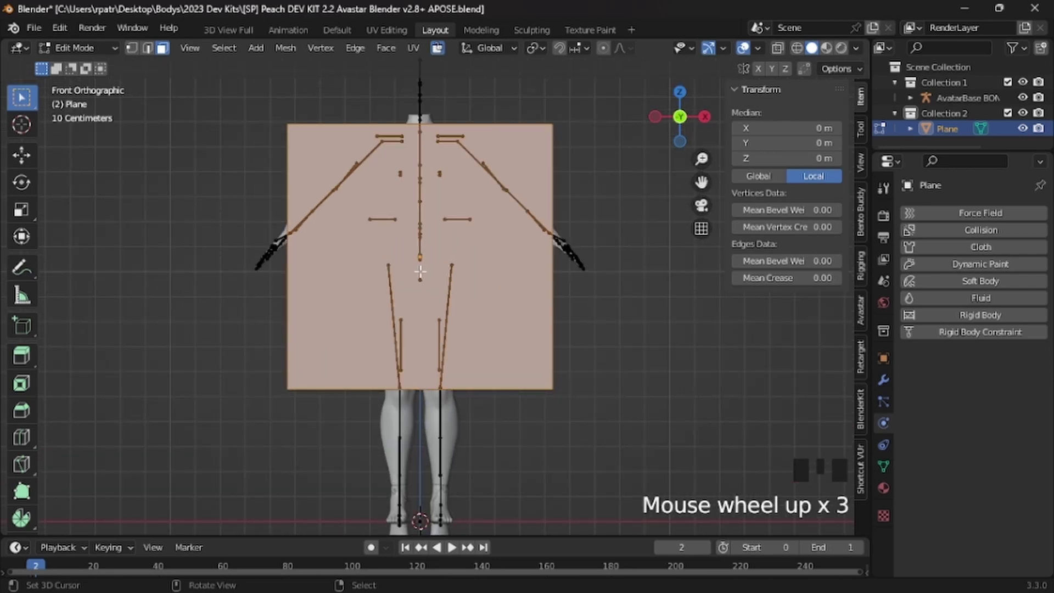
{"action": "scroll", "scroll_direction": "up", "scroll_amount": 3}
- Subdivide the upright plane into a grid of smaller faces via Edge > Subdivide
{"action": "left_click", "coordinate": [418, 128]}
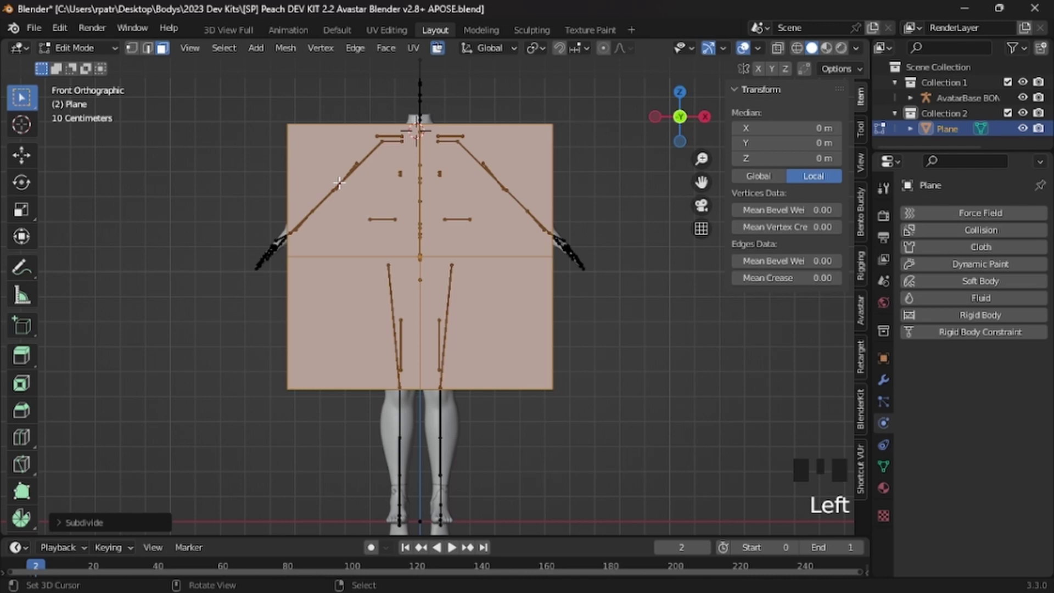
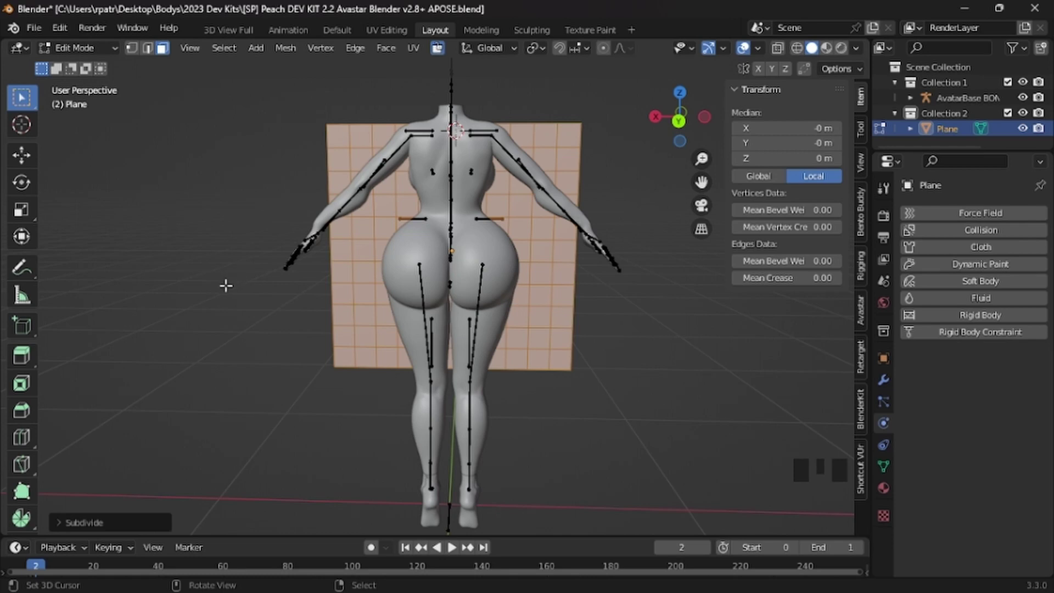
- Leave the plane's edit mode and select the AvatarBase BONE armature
{"action": "key", "text": "Tab"}
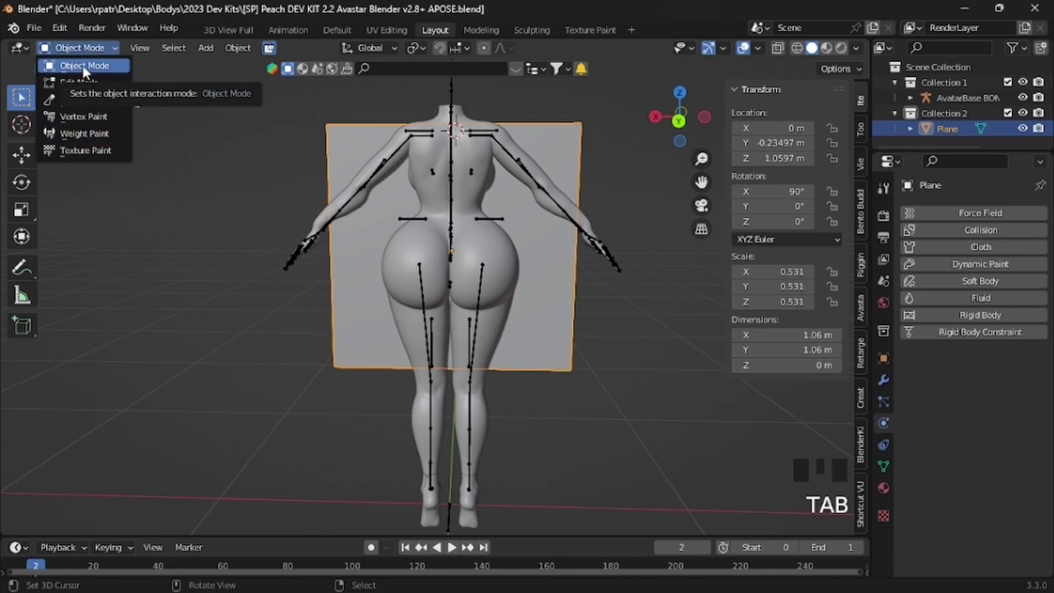
{"action": "left_click_drag", "start_coordinate": [86, 71], "coordinate": [508, 155]}
- In Pose Mode raise both shoulder bones so the arms sit horizontal in a T-pose
{"action": "left_click_drag", "start_coordinate": [508, 155], "coordinate": [79, 102]}
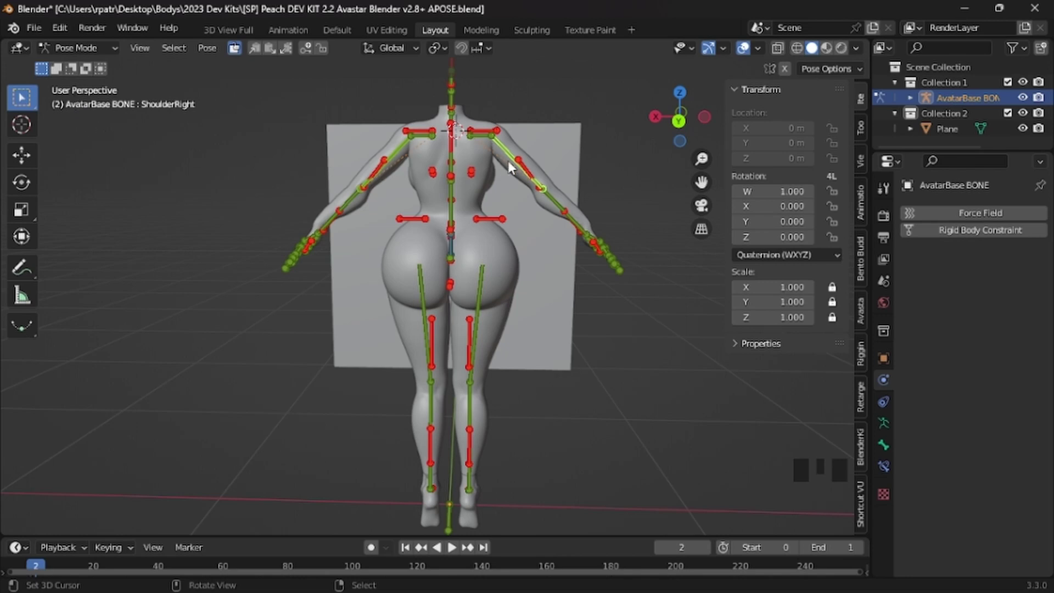
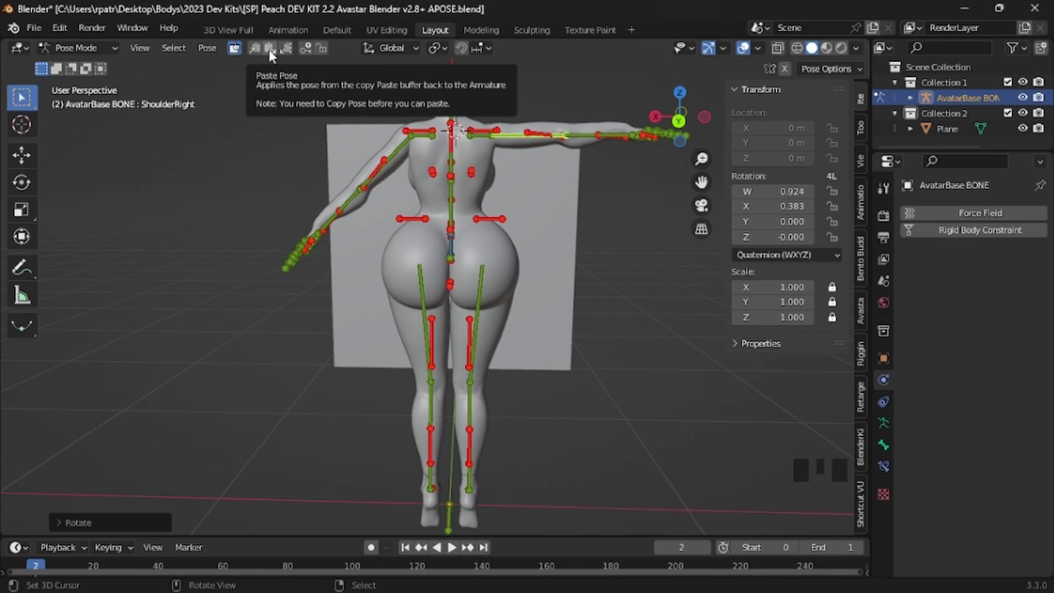
{"action": "left_click_drag", "start_coordinate": [272, 54], "coordinate": [240, 343]}
{"action": "key", "text": "KP_1"}
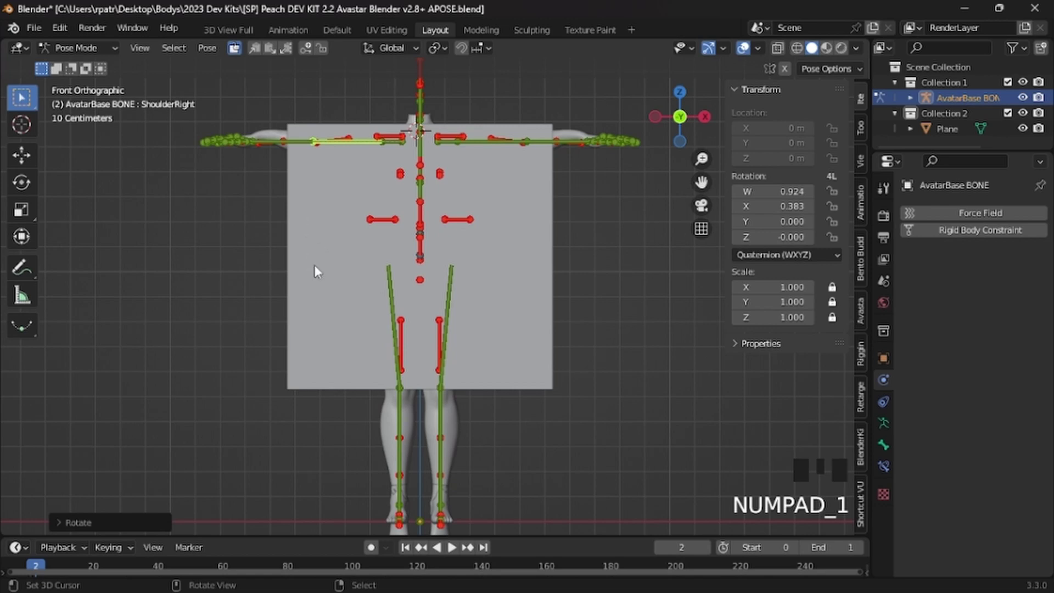
- Back in Object Mode, rename the plane to 'outfit' in the Outliner
{"action": "left_click_drag", "start_coordinate": [318, 270], "coordinate": [953, 134]}
{"action": "left_click_drag", "start_coordinate": [951, 133], "coordinate": [881, 86]}
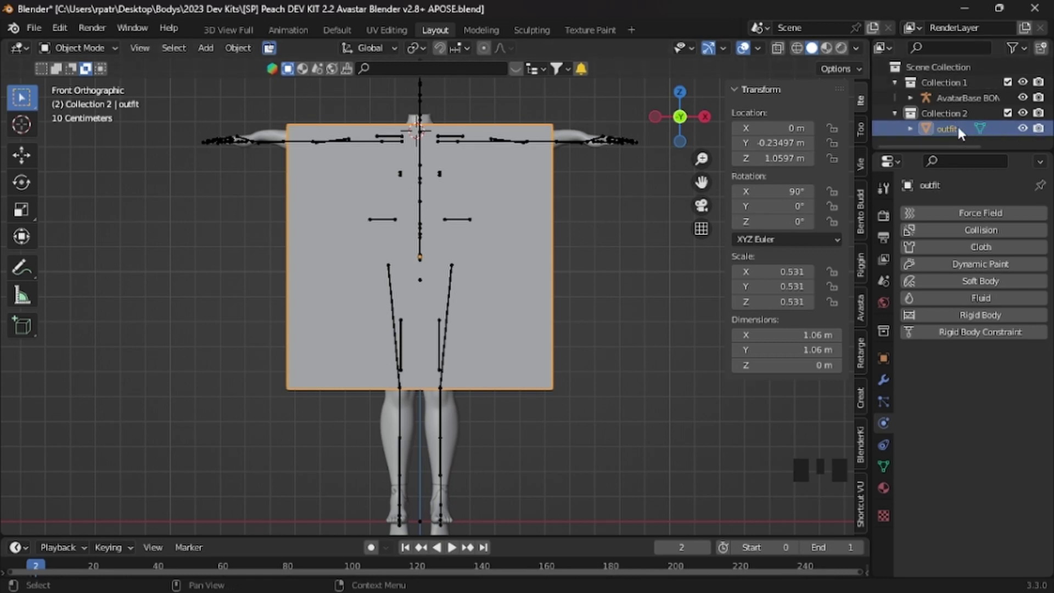
- Select the outfit plane in the Outliner
{"action": "left_click", "coordinate": [962, 132]}
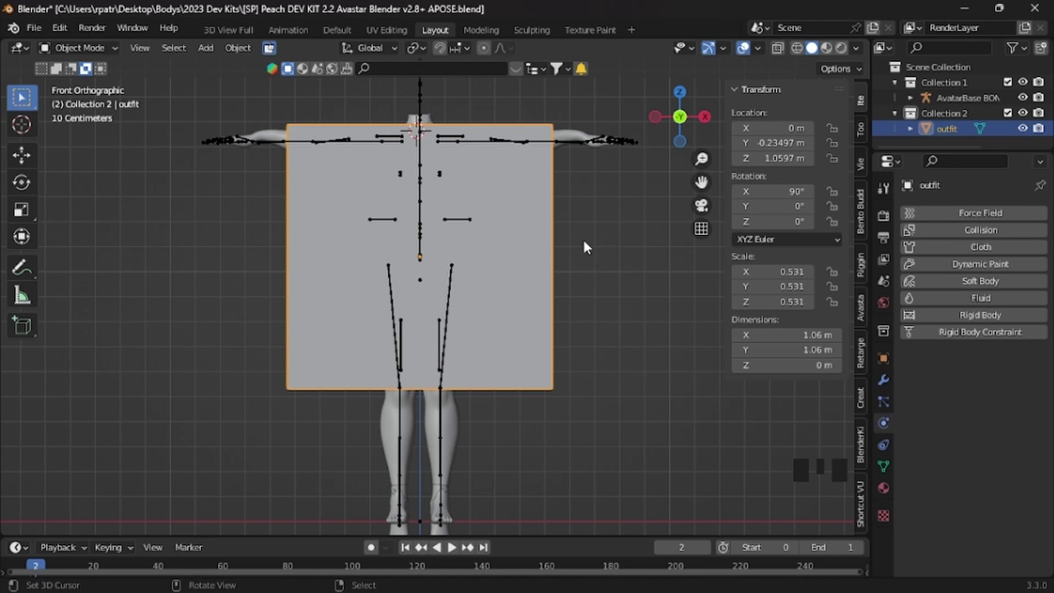
- Enter Edit Mode on the outfit plane's dense grid mesh
{"action": "key", "text": "Tab"}
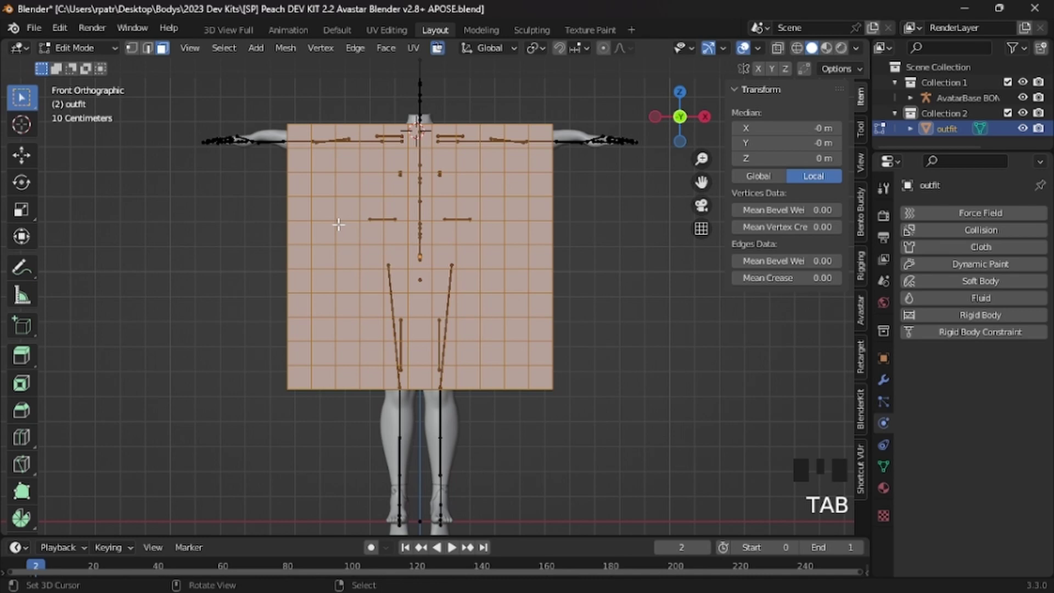
- Box-select the side face blocks of the outfit grid beside the torso
{"action": "key", "text": "a"}
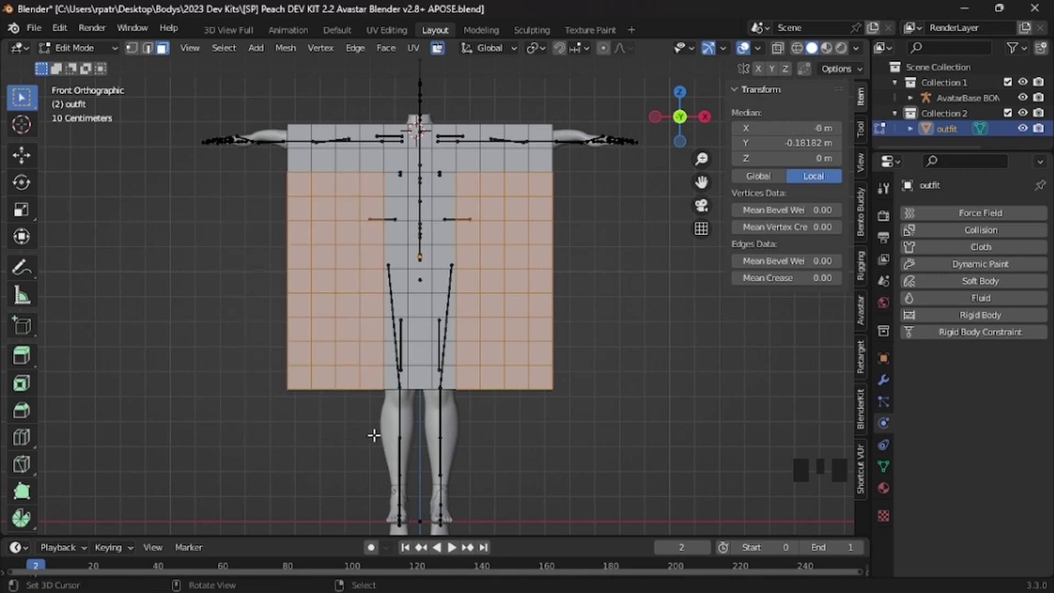
{"action": "left_click_drag", "start_coordinate": [649, 447], "coordinate": [316, 459]}
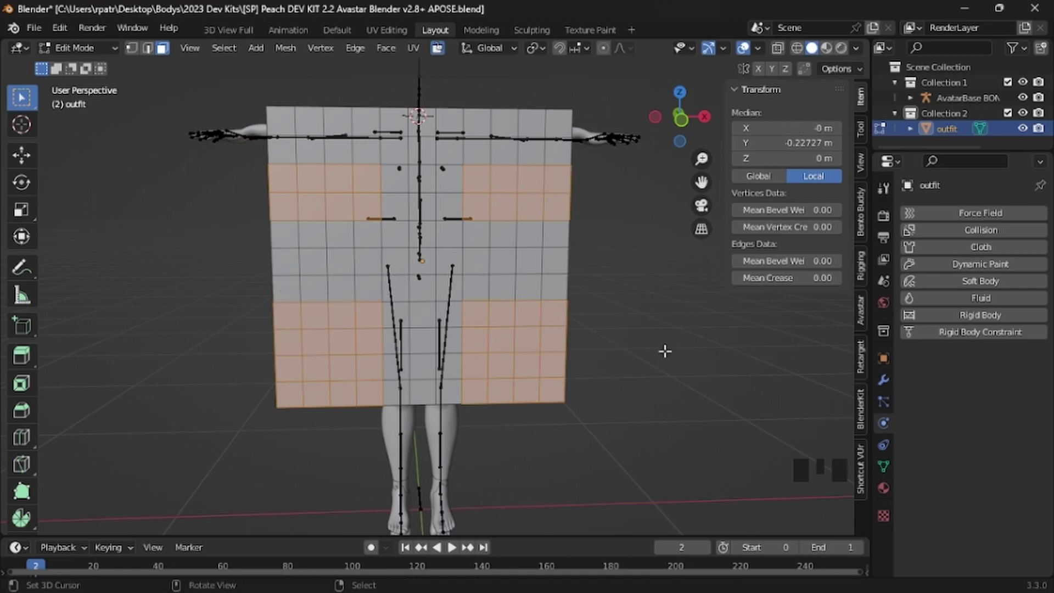
- Extend the selection along the grid's side columns and delete those faces, leaving a T-shaped dress outline
{"action": "left_click_drag", "start_coordinate": [678, 352], "coordinate": [327, 352]}
{"action": "left_click_drag", "start_coordinate": [337, 352], "coordinate": [567, 233]}
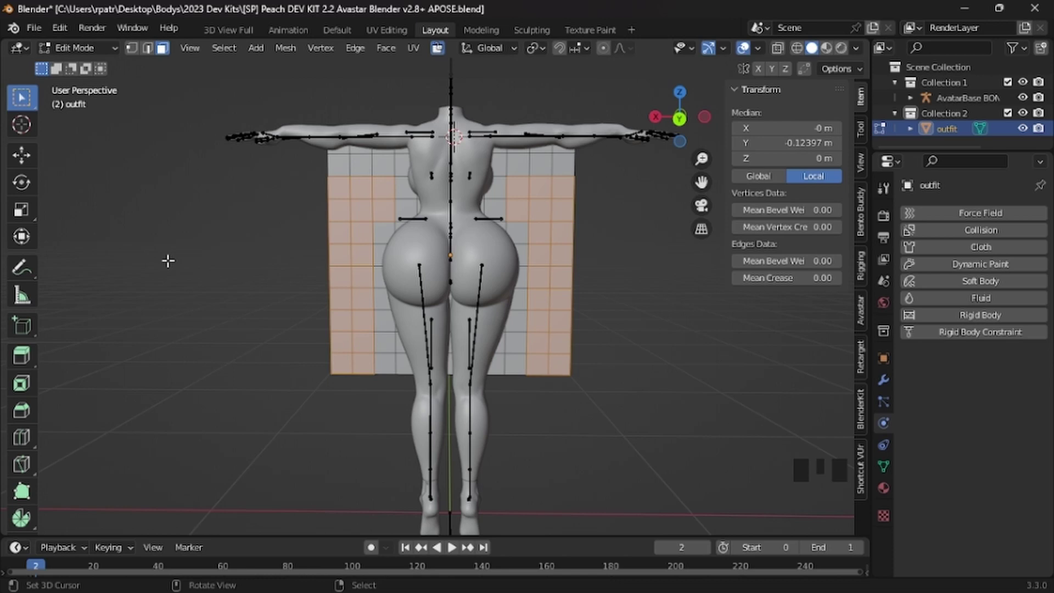
{"action": "left_click_drag", "start_coordinate": [169, 255], "coordinate": [508, 265]}
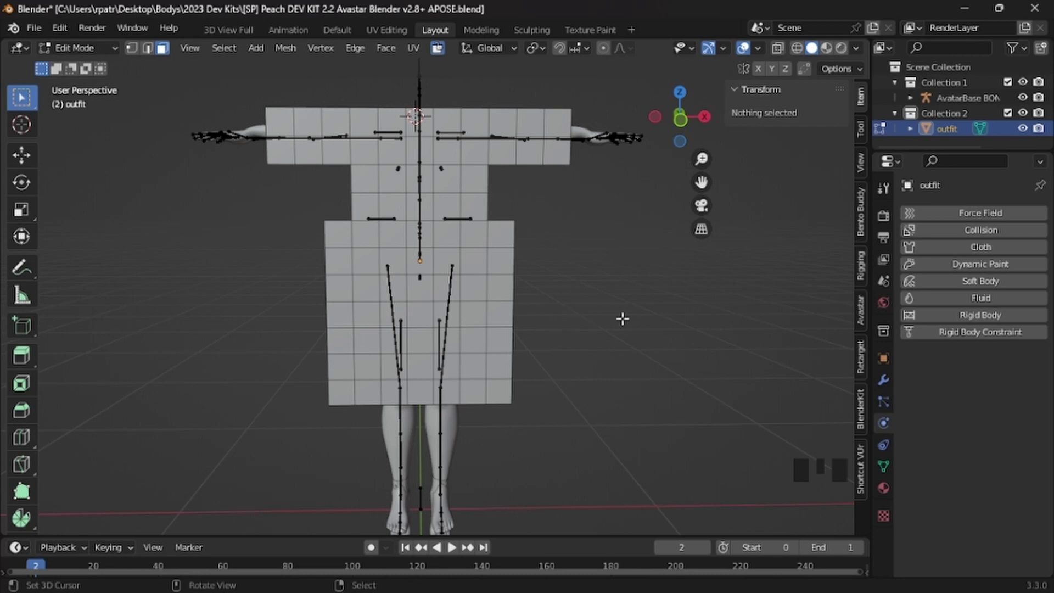
- From side view, extrude the whole dress outline backward into a boxy shell around the torso, then deselect all
{"action": "left_click_drag", "start_coordinate": [641, 321], "coordinate": [490, 308]}
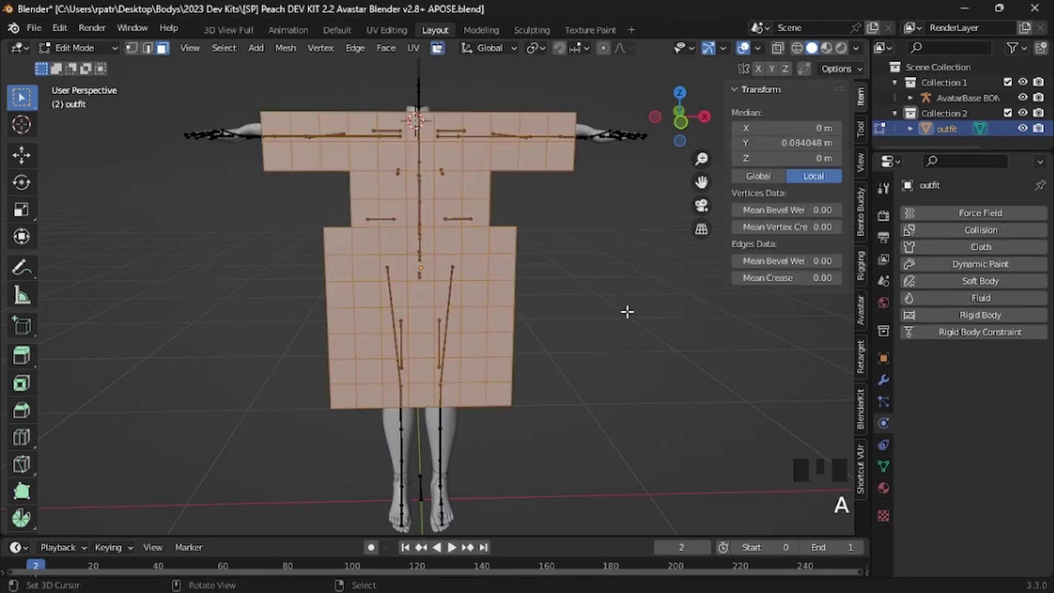
{"action": "left_click_drag", "start_coordinate": [603, 310], "coordinate": [477, 302]}
{"action": "key", "text": "KP_3"}
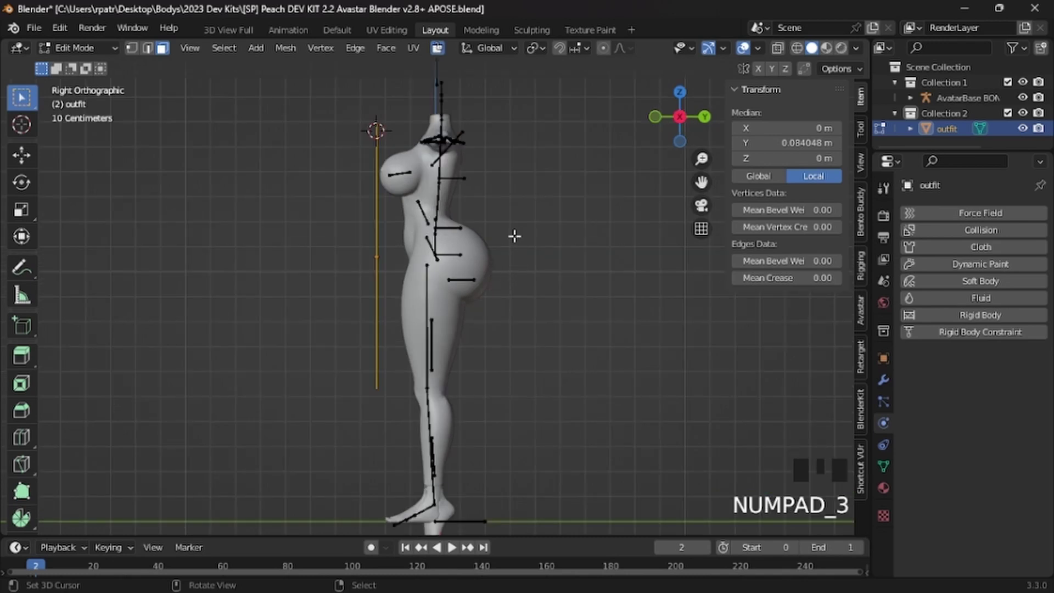
{"action": "key", "text": "e"}
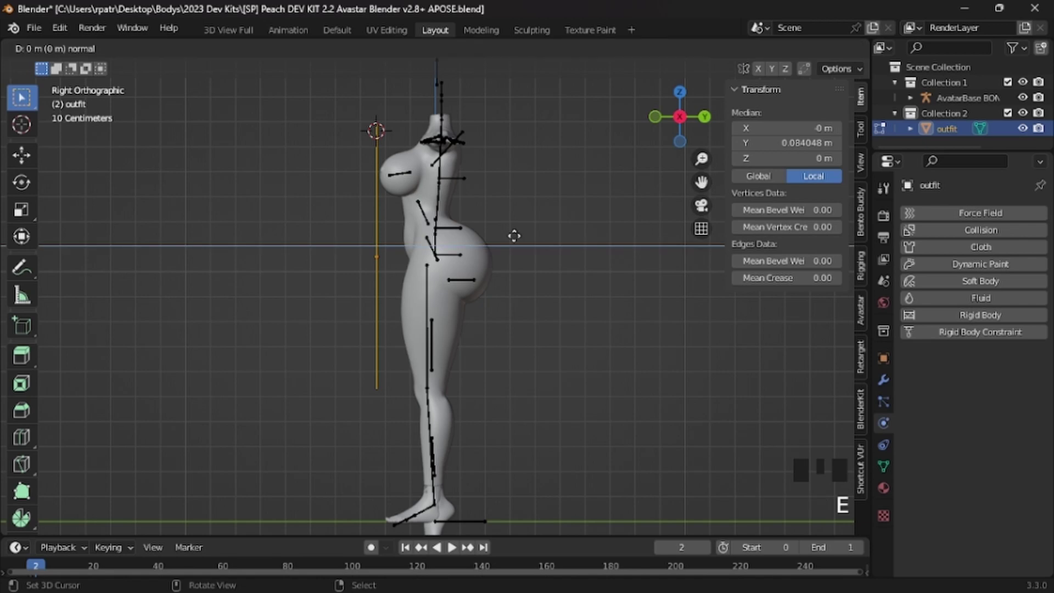
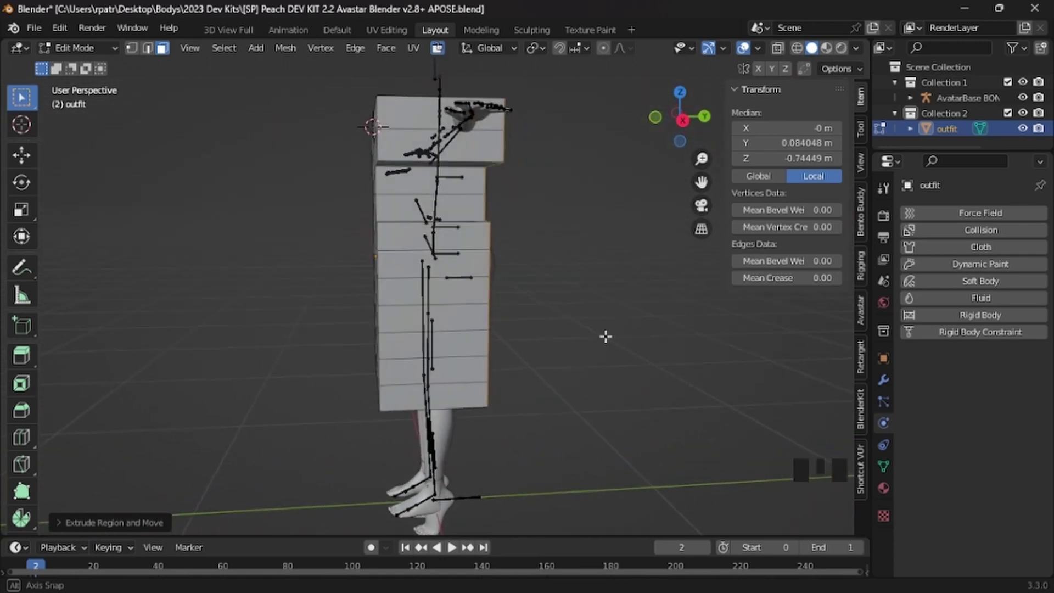
{"action": "left_click_drag", "start_coordinate": [277, 361], "coordinate": [445, 409]}
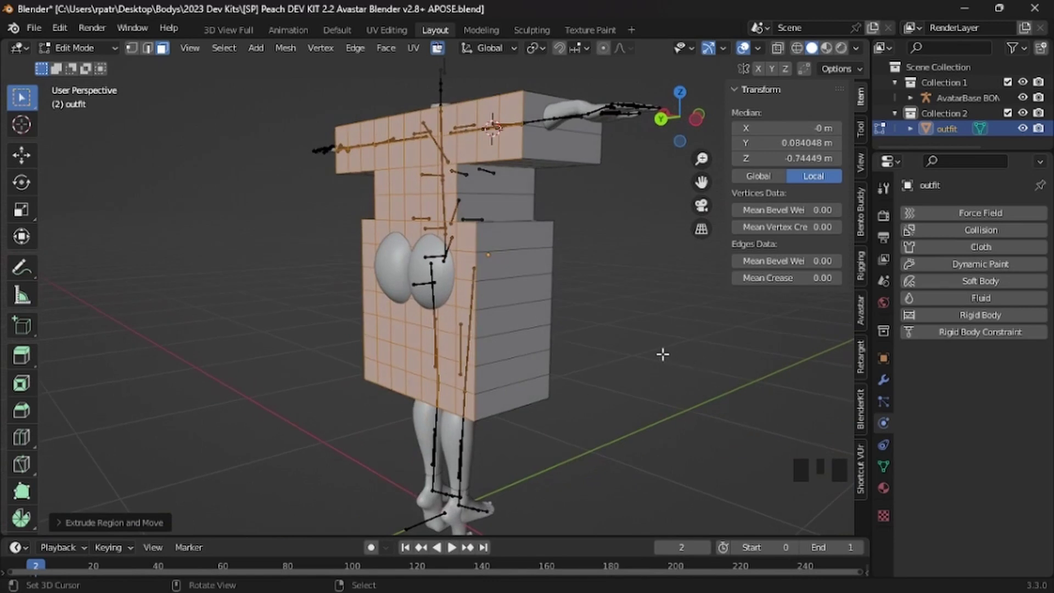
{"action": "key", "text": "a"}
{"action": "key", "text": "a"}
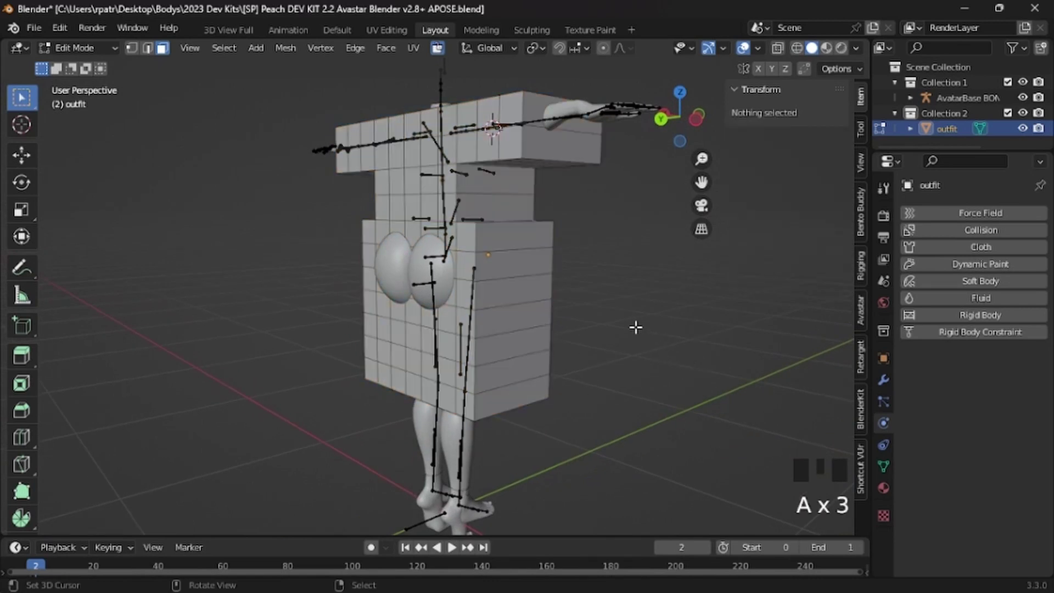
{"action": "left_click_drag", "start_coordinate": [615, 323], "coordinate": [392, 203]}
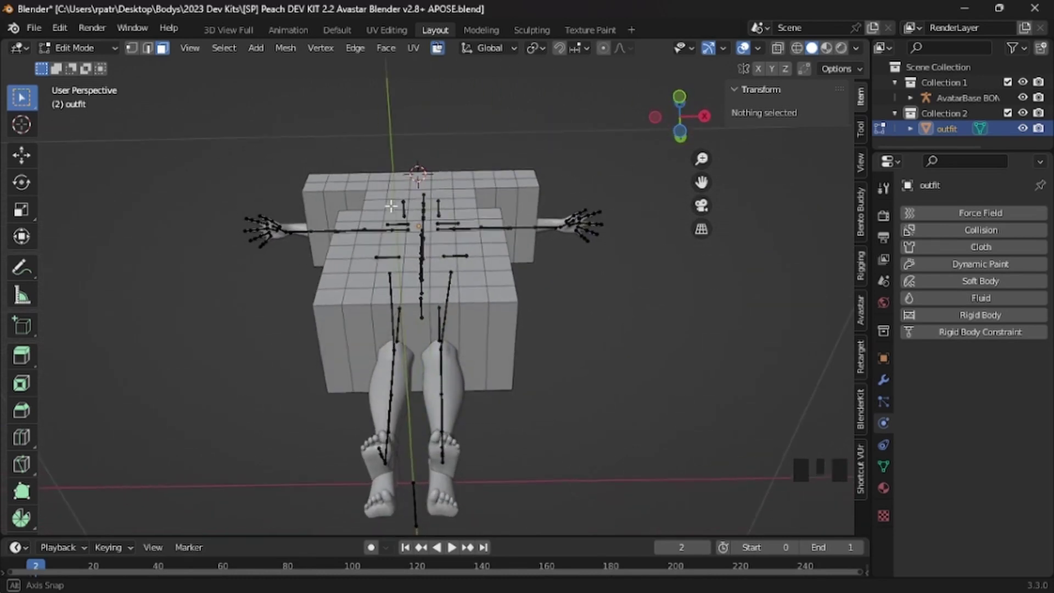
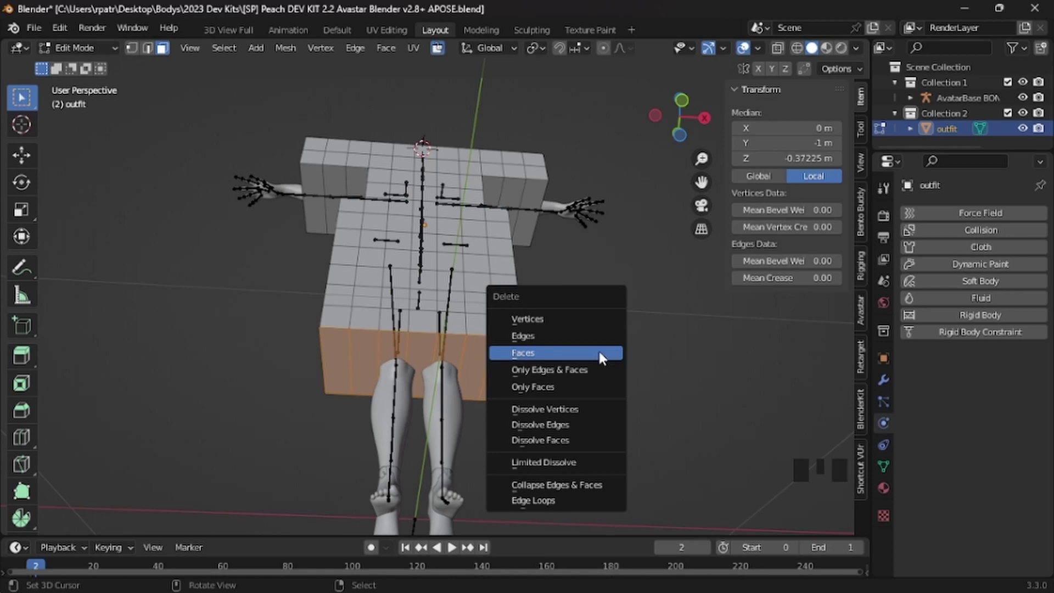
{"action": "left_click_drag", "start_coordinate": [453, 546], "coordinate": [431, 507]}
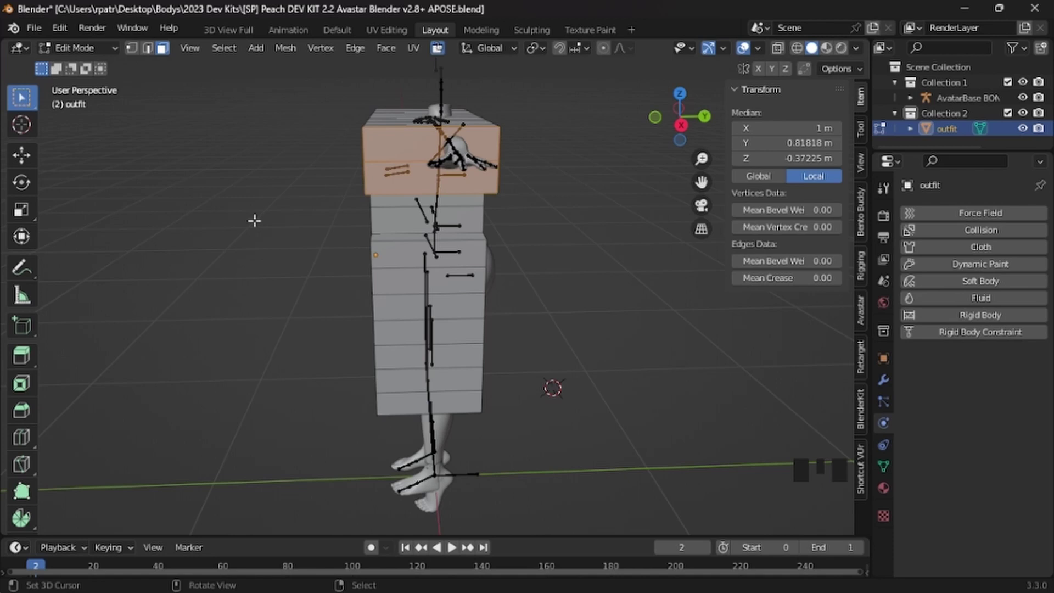
{"action": "left_click_drag", "start_coordinate": [264, 220], "coordinate": [494, 169]}
{"action": "key", "text": "c"}
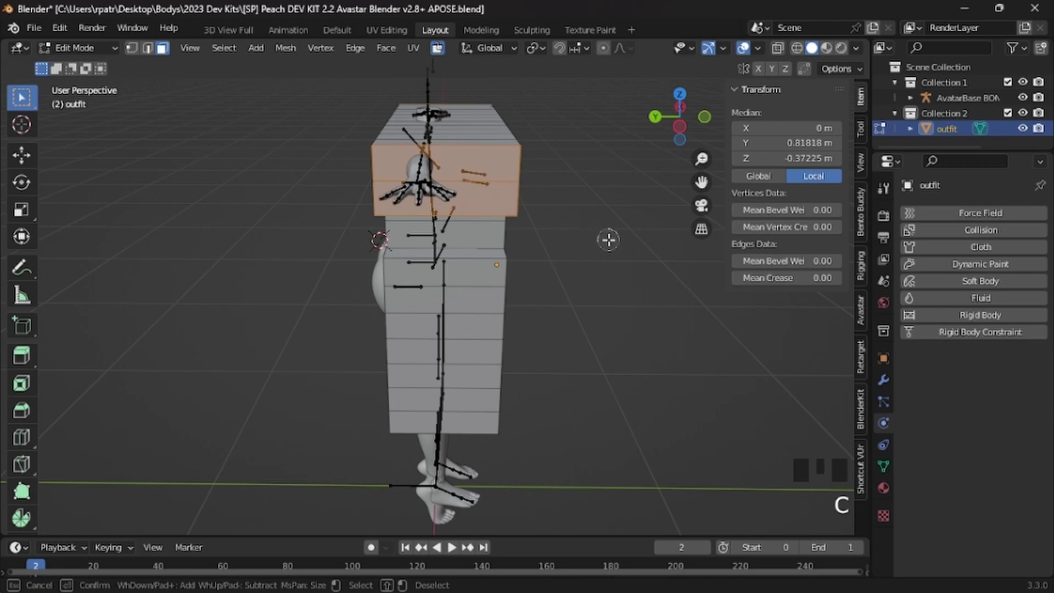
{"action": "left_click_drag", "start_coordinate": [620, 240], "coordinate": [415, 211]}
{"action": "key", "text": "c"}
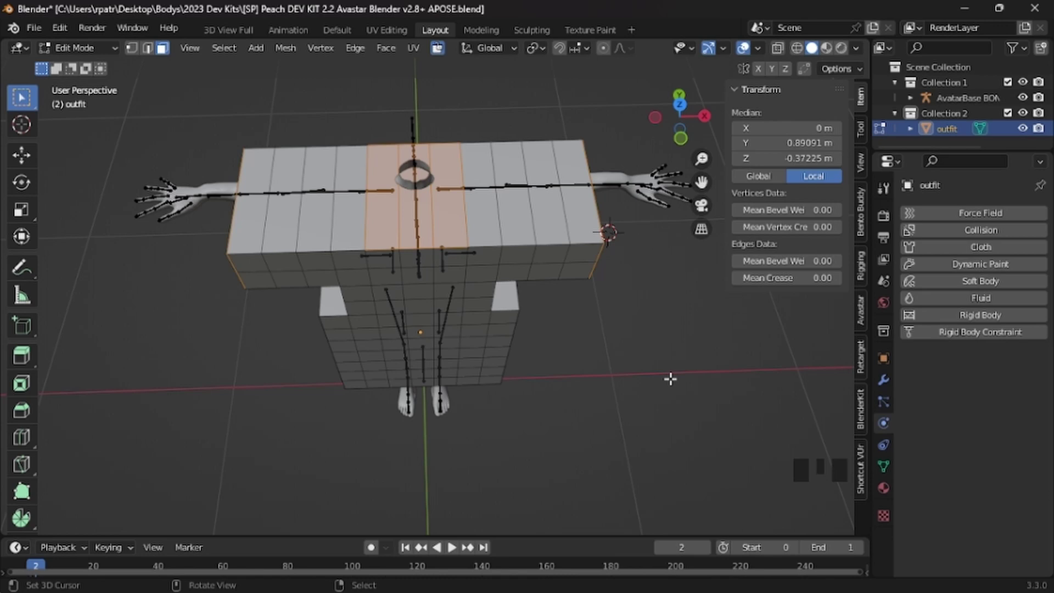
{"action": "left_click_drag", "start_coordinate": [656, 367], "coordinate": [310, 299]}
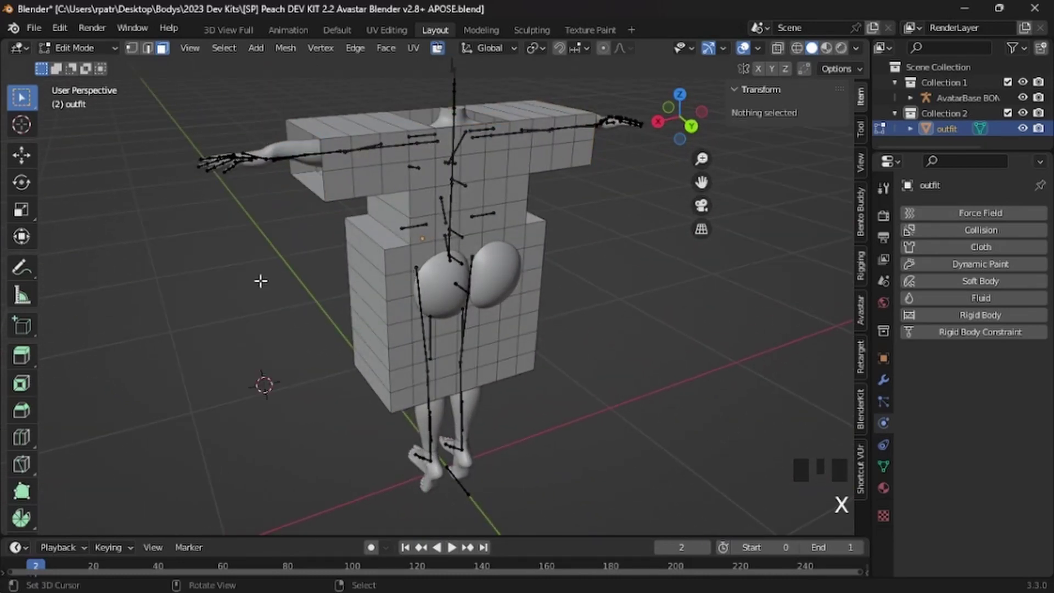
- Delete only the faces of the selected side walls, keeping their edges so the shell's sides open up
{"action": "middle_click", "coordinate": [264, 258]}
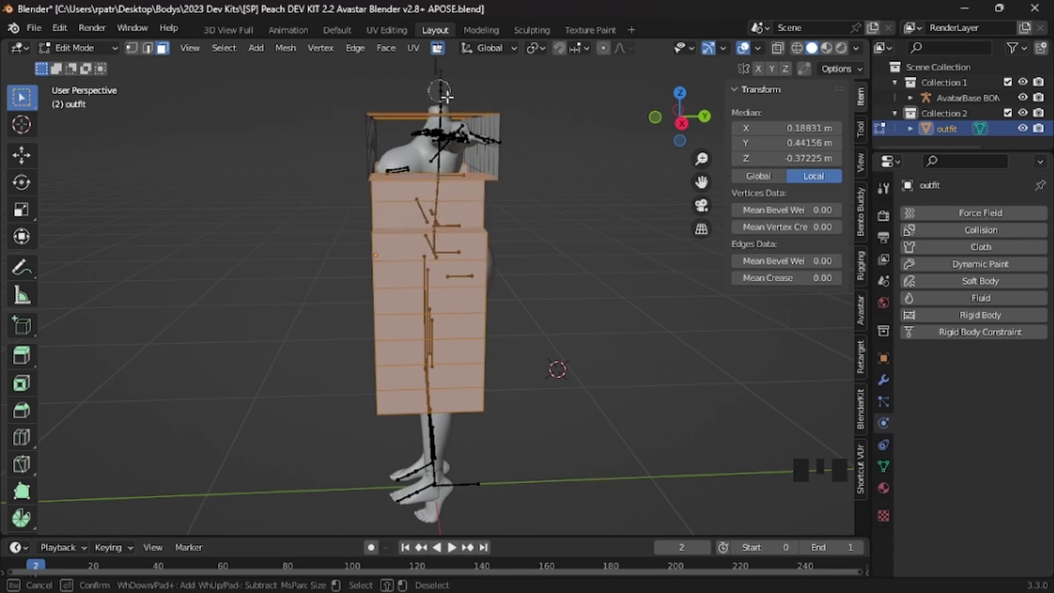
{"action": "left_click_drag", "start_coordinate": [549, 314], "coordinate": [540, 422]}
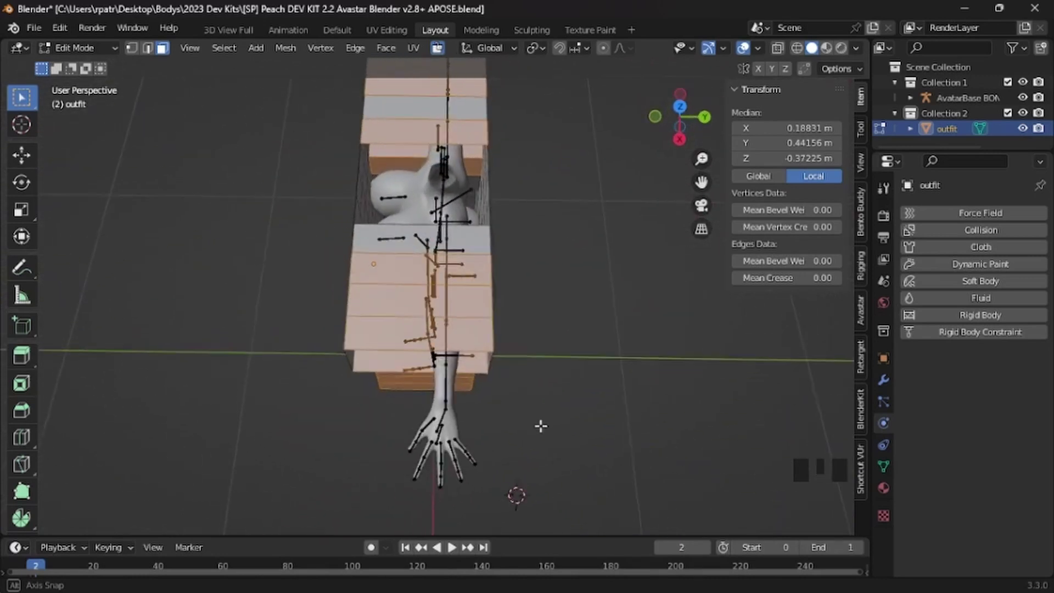
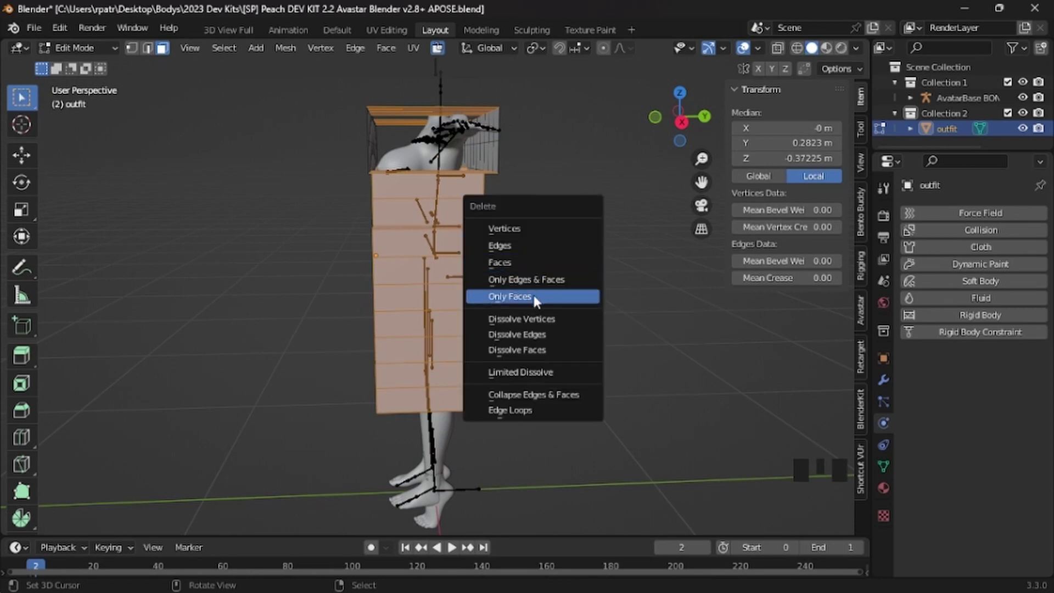
{"action": "left_click_drag", "start_coordinate": [535, 292], "coordinate": [591, 318]}
{"action": "left_click_drag", "start_coordinate": [592, 317], "coordinate": [612, 388]}
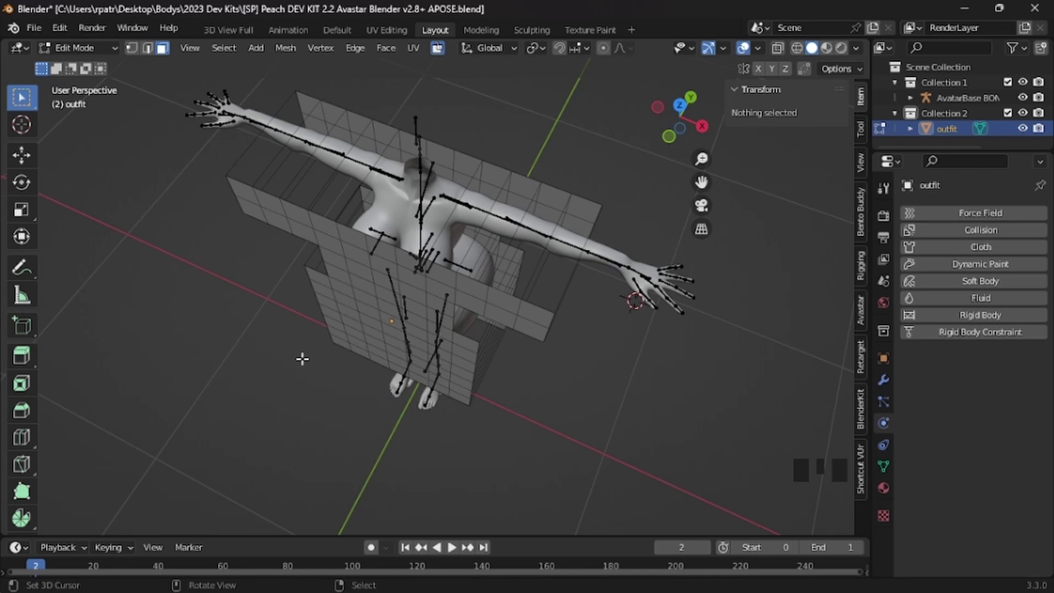
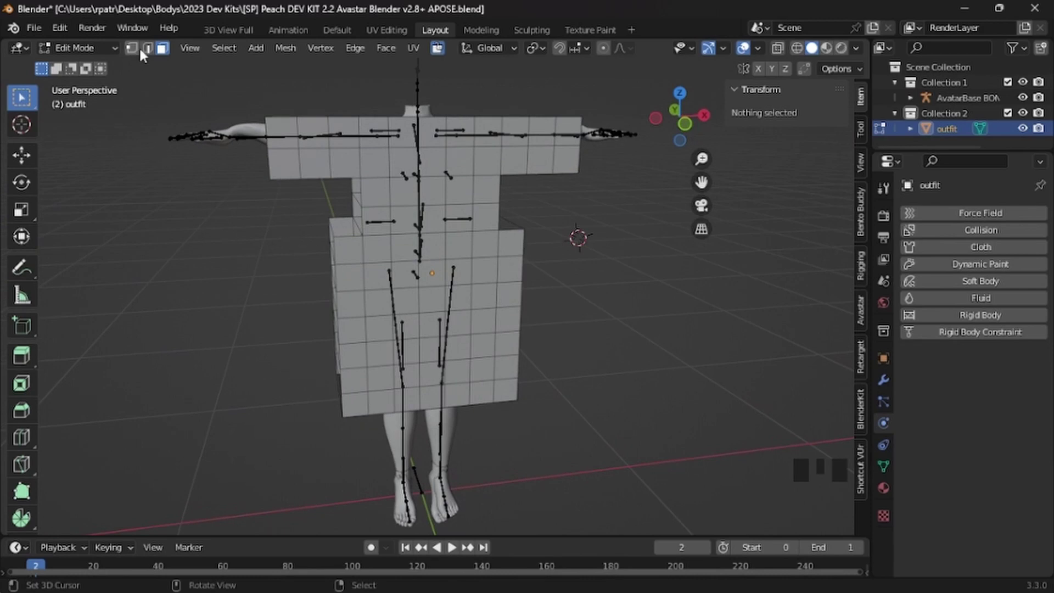
- In edge select, pick an upper corner edge of the skirt section for tapering
{"action": "left_click_drag", "start_coordinate": [150, 54], "coordinate": [221, 255]}
{"action": "left_click_drag", "start_coordinate": [222, 255], "coordinate": [361, 230]}
{"action": "left_click_drag", "start_coordinate": [361, 230], "coordinate": [600, 312]}
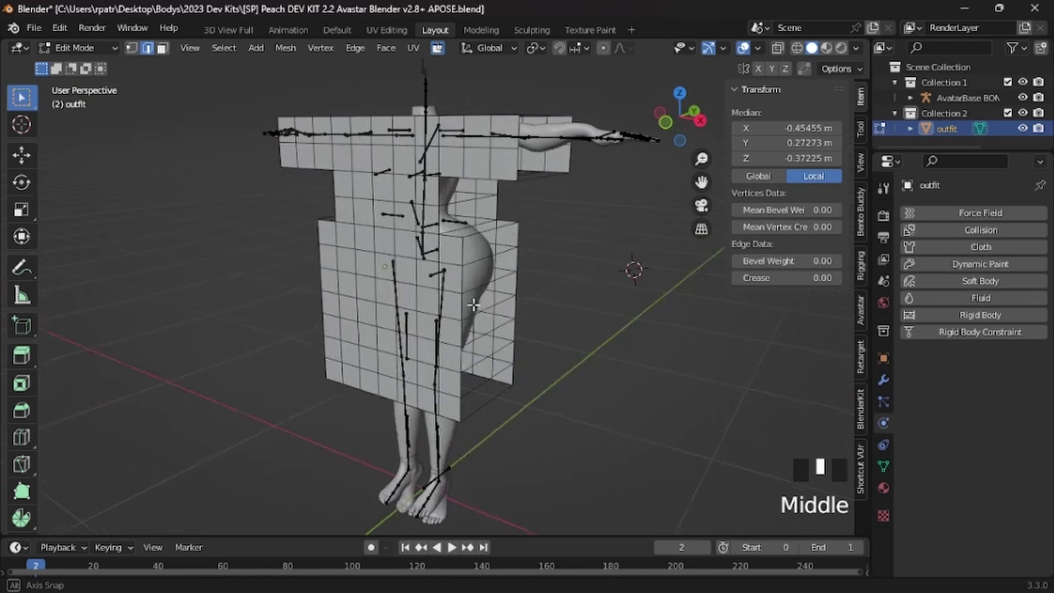
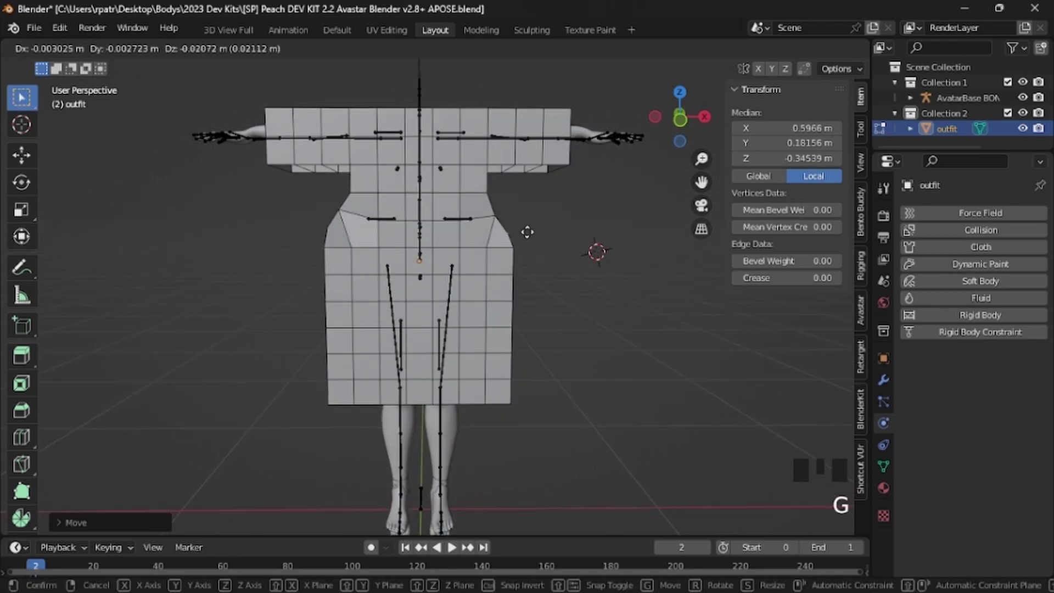
- Move both upper skirt corners inward toward the waist with G, then return to Object Mode
{"action": "left_click_drag", "start_coordinate": [302, 261], "coordinate": [337, 232]}
{"action": "right_click", "coordinate": [337, 233]}
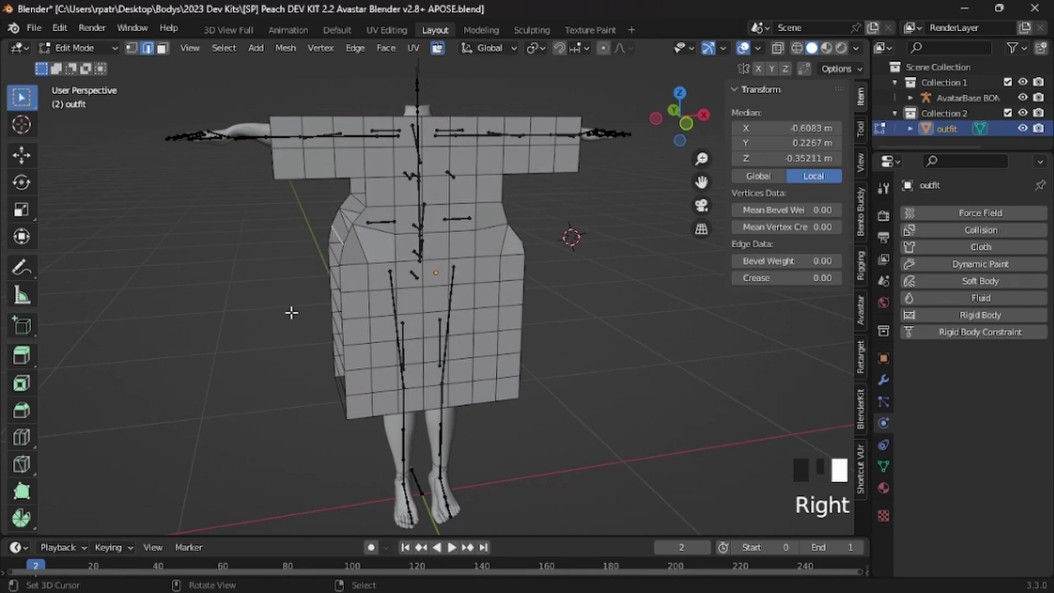
{"action": "left_click_drag", "start_coordinate": [274, 315], "coordinate": [322, 290]}
{"action": "key", "text": "g"}
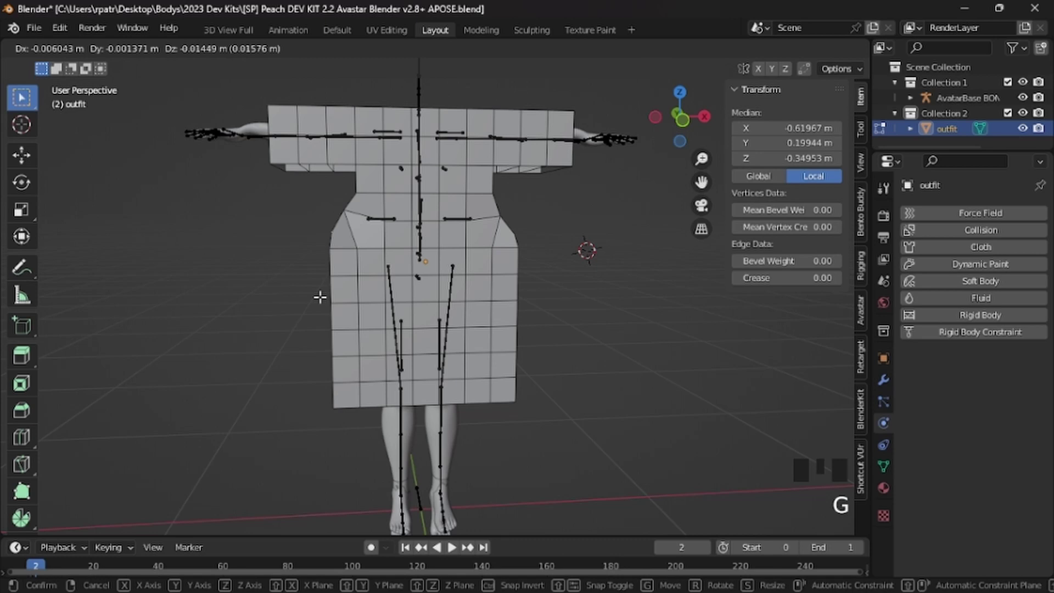
{"action": "left_click_drag", "start_coordinate": [581, 347], "coordinate": [582, 425]}
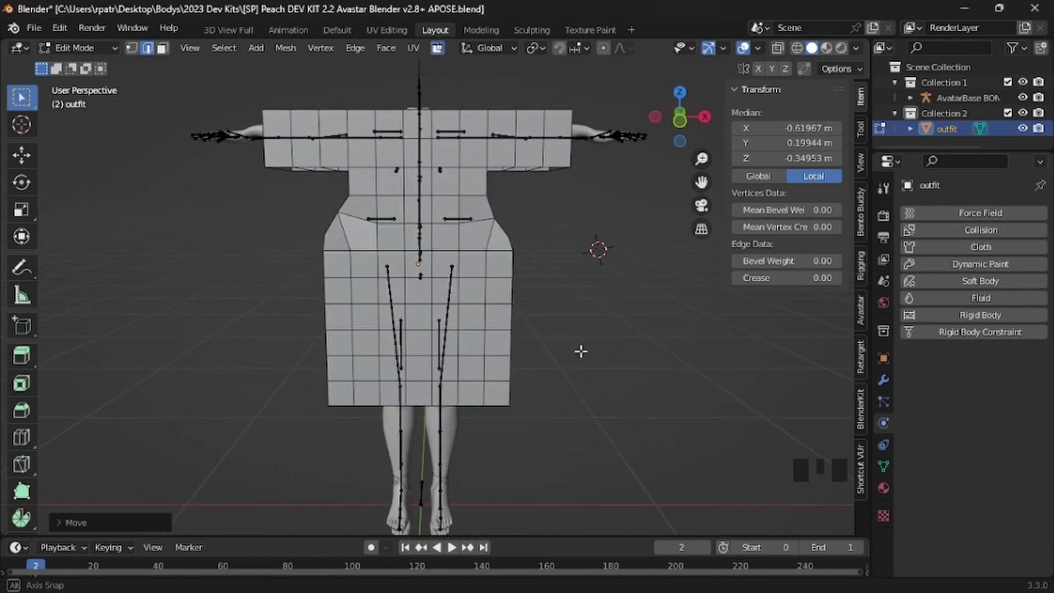
{"action": "left_click_drag", "start_coordinate": [586, 344], "coordinate": [88, 70]}
- Add a Cloth physics simulation to the outfit object
{"action": "left_click_drag", "start_coordinate": [87, 70], "coordinate": [650, 325]}
{"action": "left_click_drag", "start_coordinate": [649, 325], "coordinate": [562, 323]}
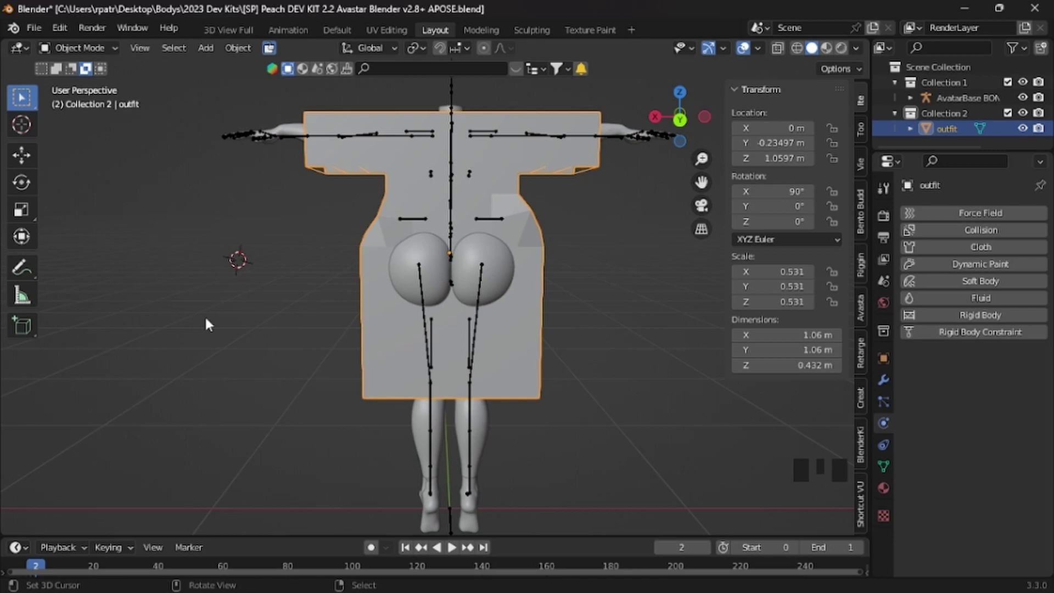
{"action": "left_click_drag", "start_coordinate": [185, 322], "coordinate": [950, 248]}
{"action": "left_click_drag", "start_coordinate": [950, 248], "coordinate": [806, 110]}
- Scroll through the outfit's cloth settings with quality steps at 20
{"action": "scroll", "scroll_direction": "up", "scroll_amount": 3}
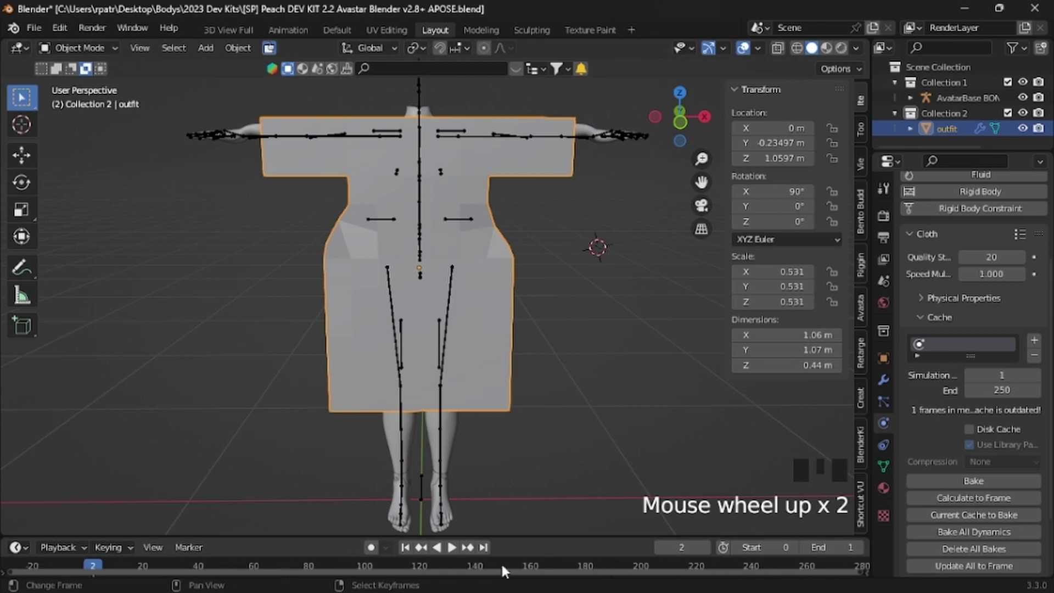
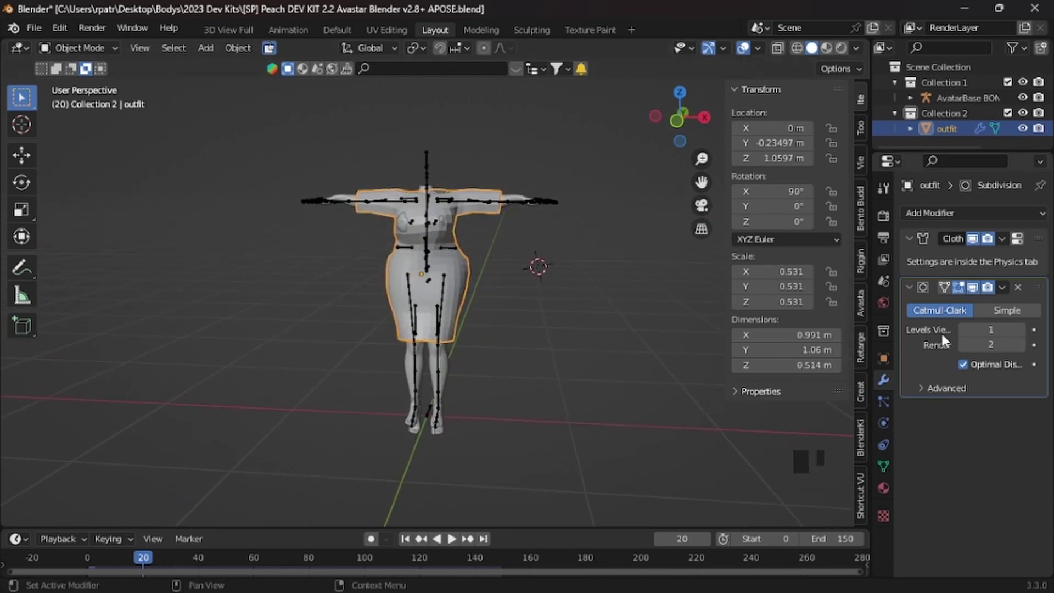
- Raise the Subdivision modifier's viewport level to 2 and shade the dress smooth, checking it from the side
{"action": "left_click_drag", "start_coordinate": [1027, 334], "coordinate": [545, 293]}
{"action": "scroll", "scroll_direction": "up", "scroll_amount": 3}
{"action": "left_click_drag", "start_coordinate": [570, 291], "coordinate": [379, 295]}
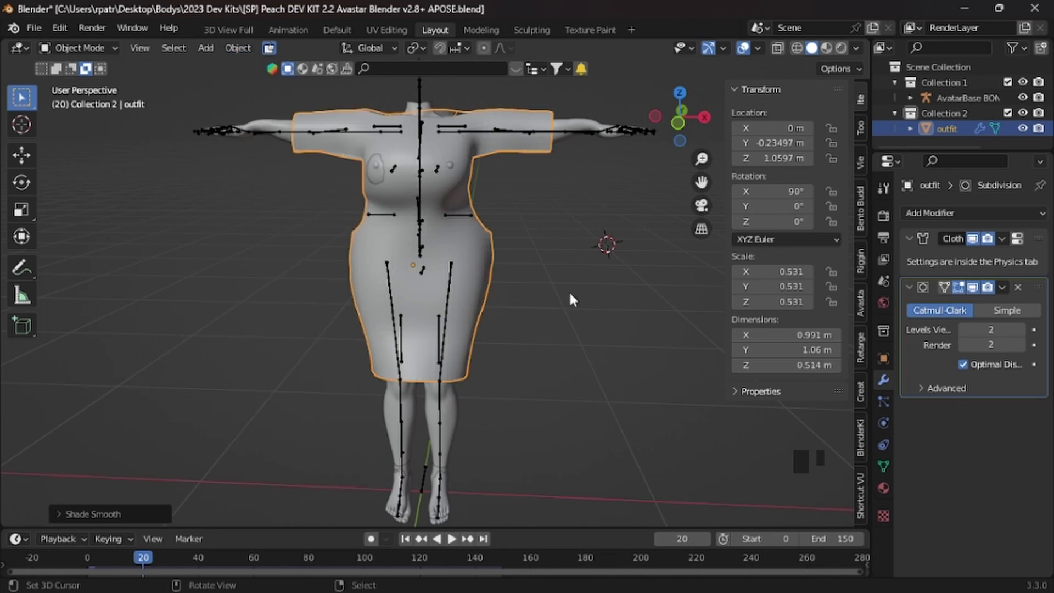
{"action": "left_click_drag", "start_coordinate": [577, 256], "coordinate": [296, 225]}
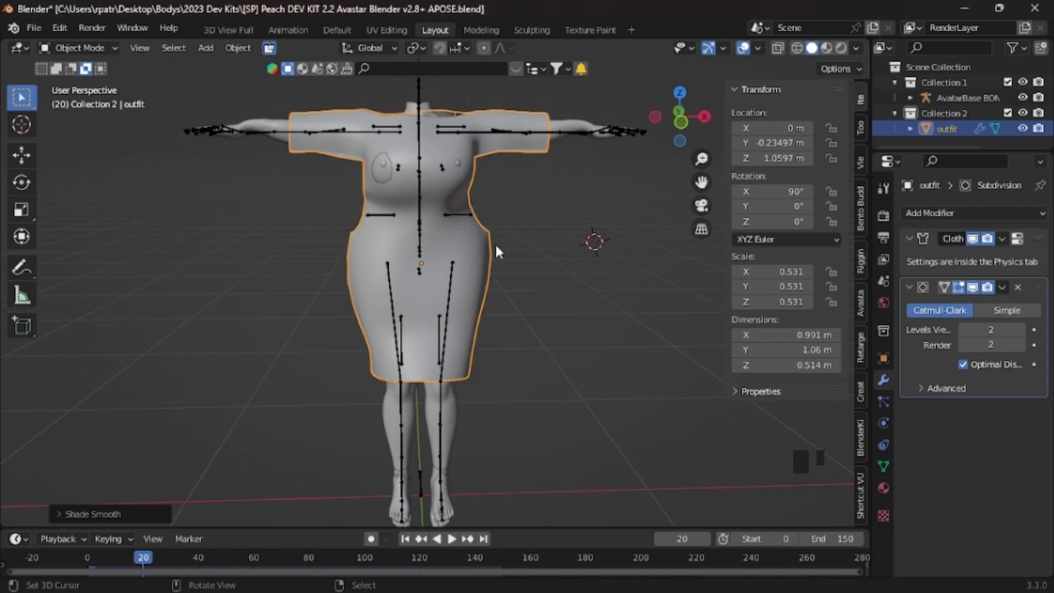
{"action": "left_click_drag", "start_coordinate": [579, 322], "coordinate": [260, 314]}
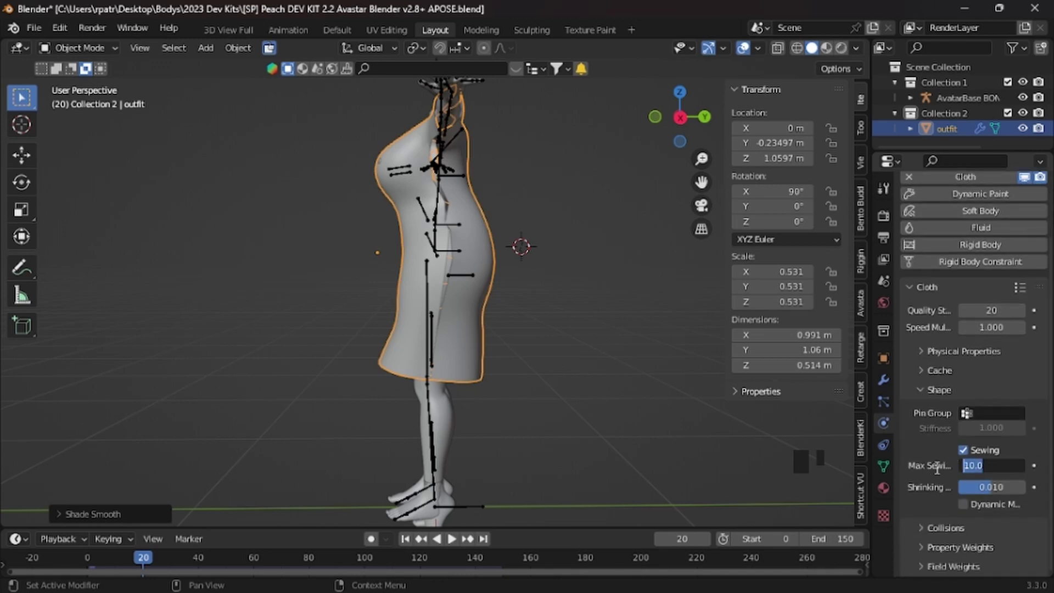
- Play the cloth simulation so the dress settles onto the avatar, inspecting it from front and side
{"action": "left_click_drag", "start_coordinate": [866, 422], "coordinate": [246, 390]}
{"action": "left_click_drag", "start_coordinate": [246, 390], "coordinate": [624, 400]}
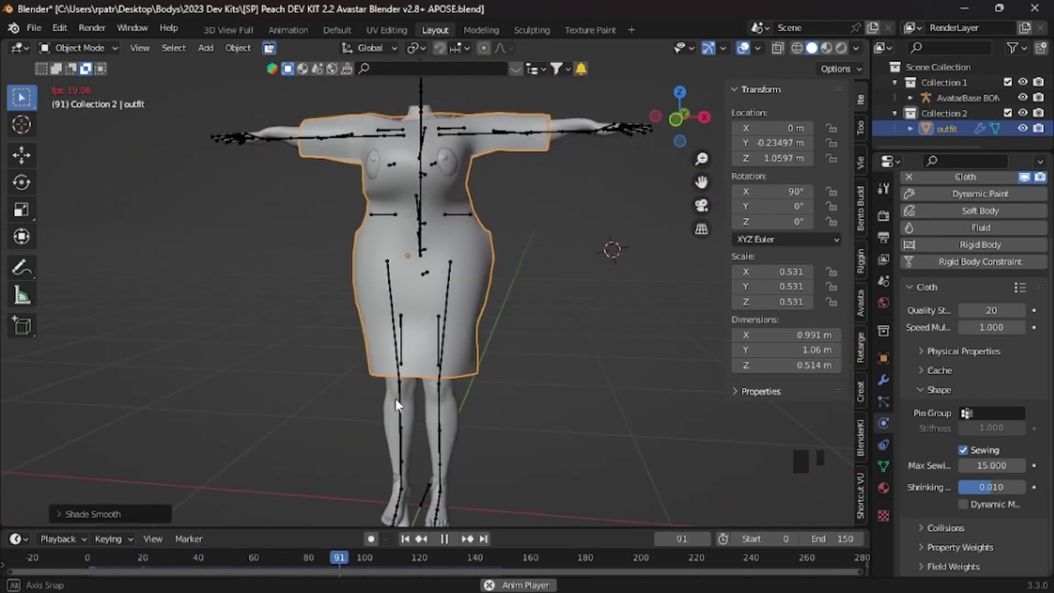
{"action": "left_click_drag", "start_coordinate": [450, 544], "coordinate": [552, 364]}
{"action": "left_click_drag", "start_coordinate": [552, 364], "coordinate": [215, 352]}
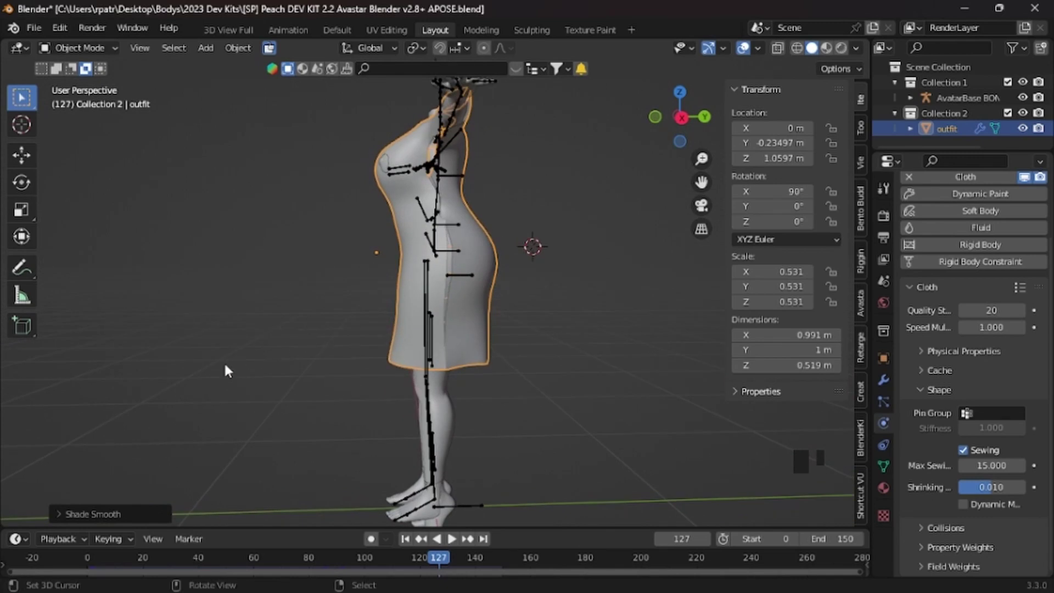
{"action": "left_click_drag", "start_coordinate": [244, 367], "coordinate": [521, 527]}
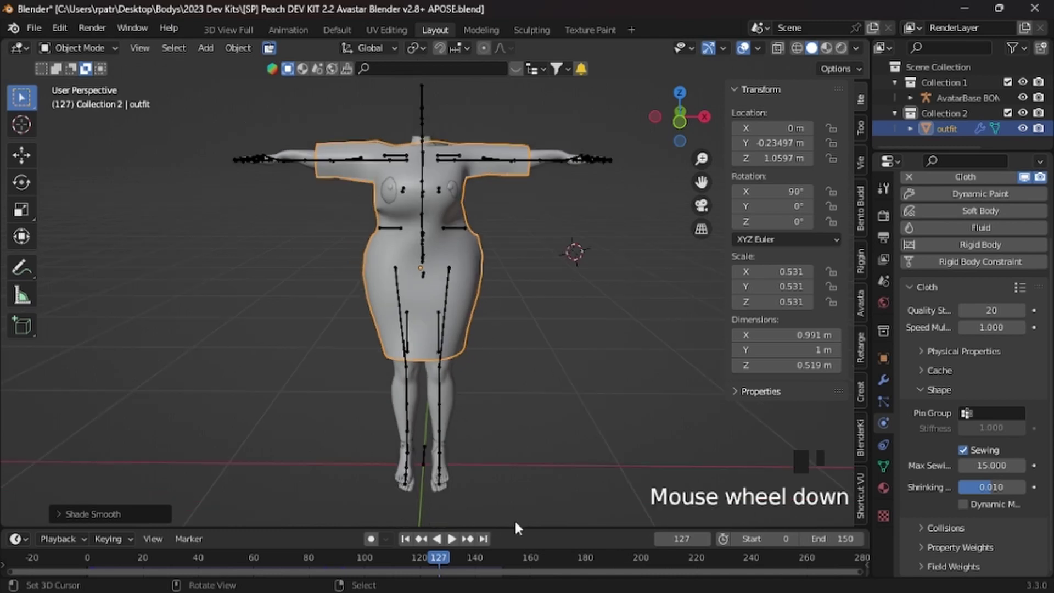
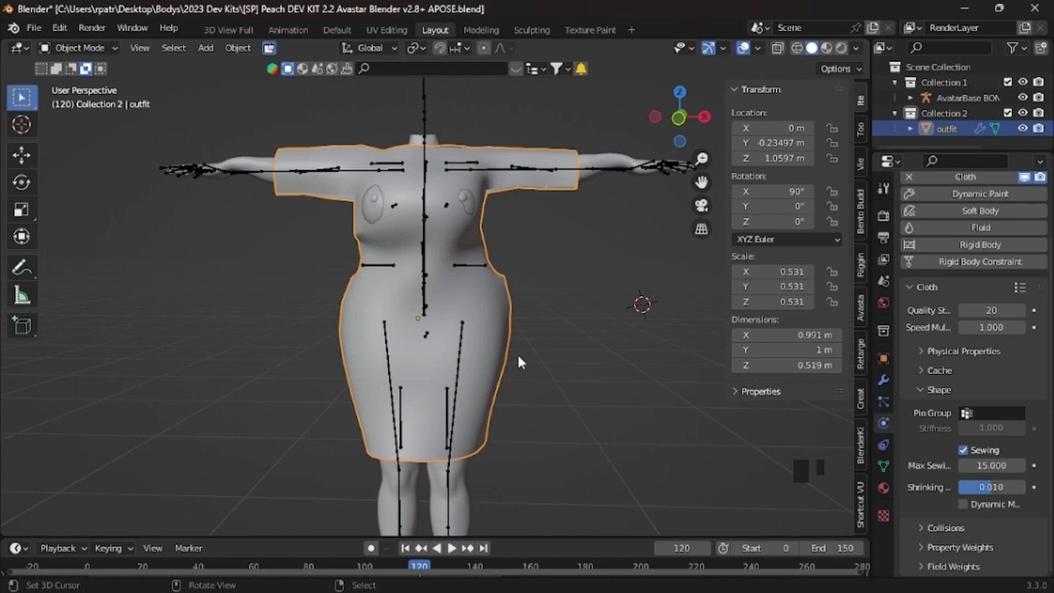
{"action": "left_click_drag", "start_coordinate": [536, 358], "coordinate": [524, 372]}
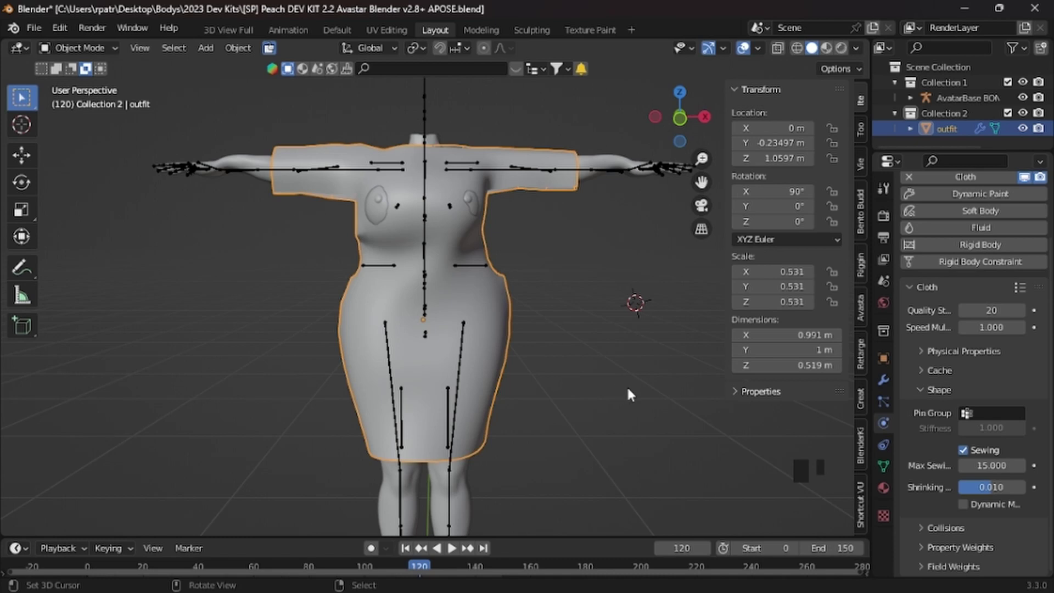
{"action": "left_click_drag", "start_coordinate": [630, 390], "coordinate": [643, 411]}
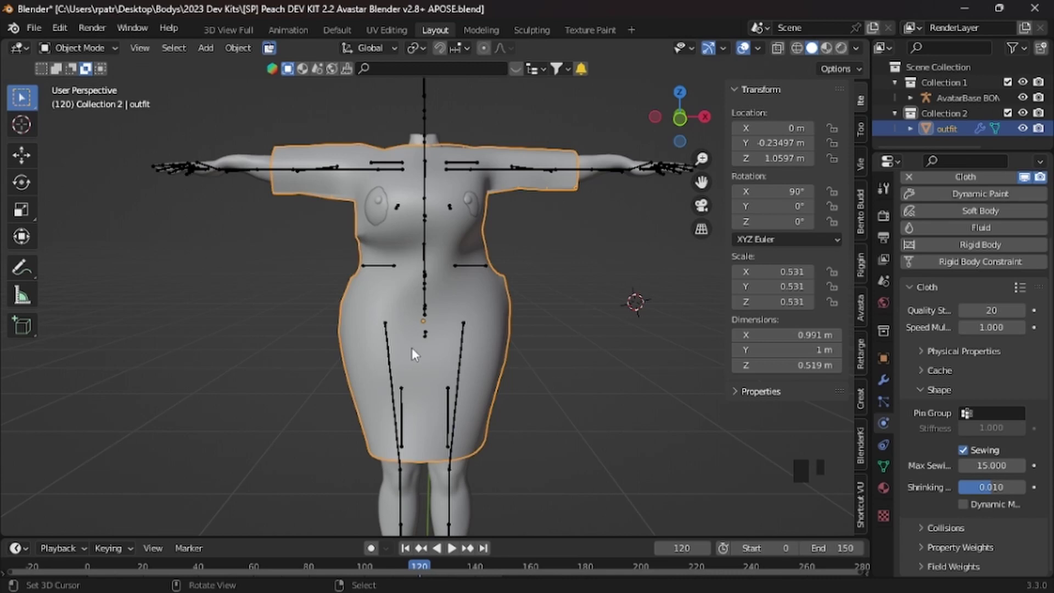
{"action": "left_click_drag", "start_coordinate": [589, 395], "coordinate": [601, 397]}
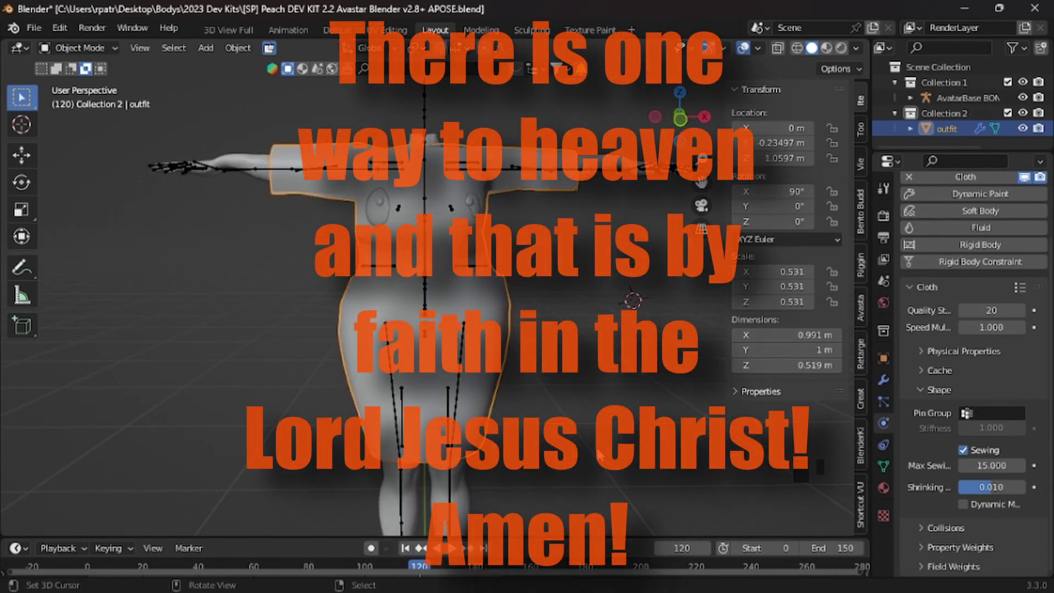